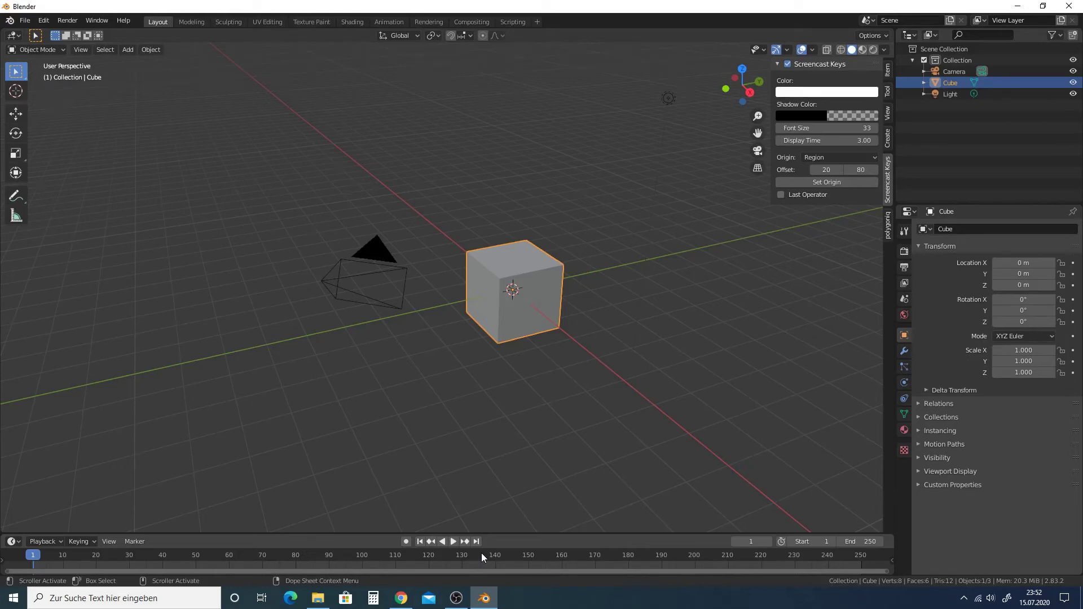
# - Delete the default cube and bring up the Add menu's Surface types
pyautogui.click(529, 286)
pyautogui.press('x')
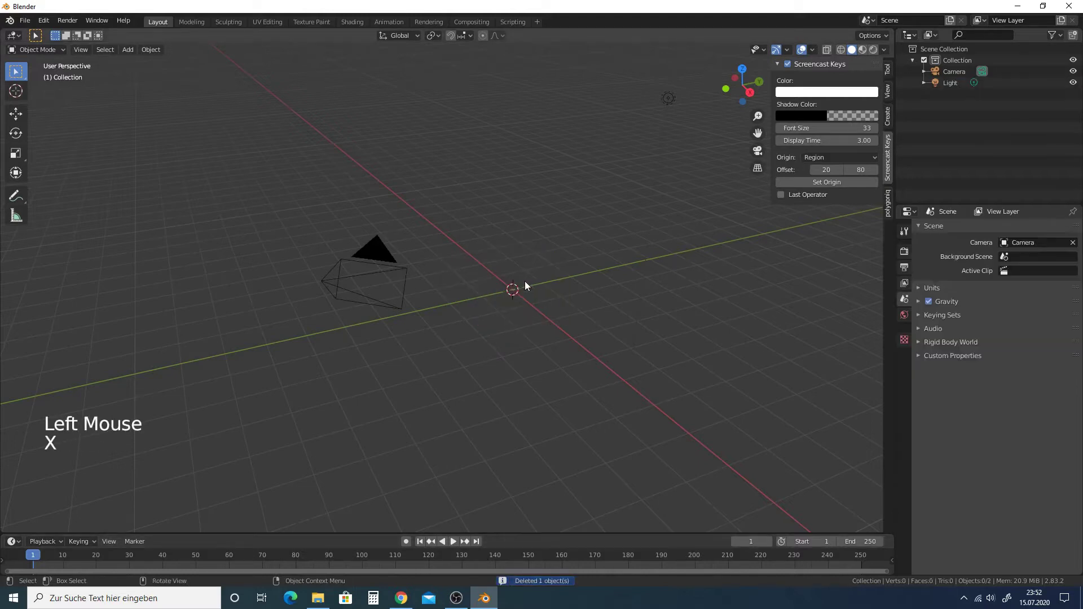
pyautogui.press('shift+a')
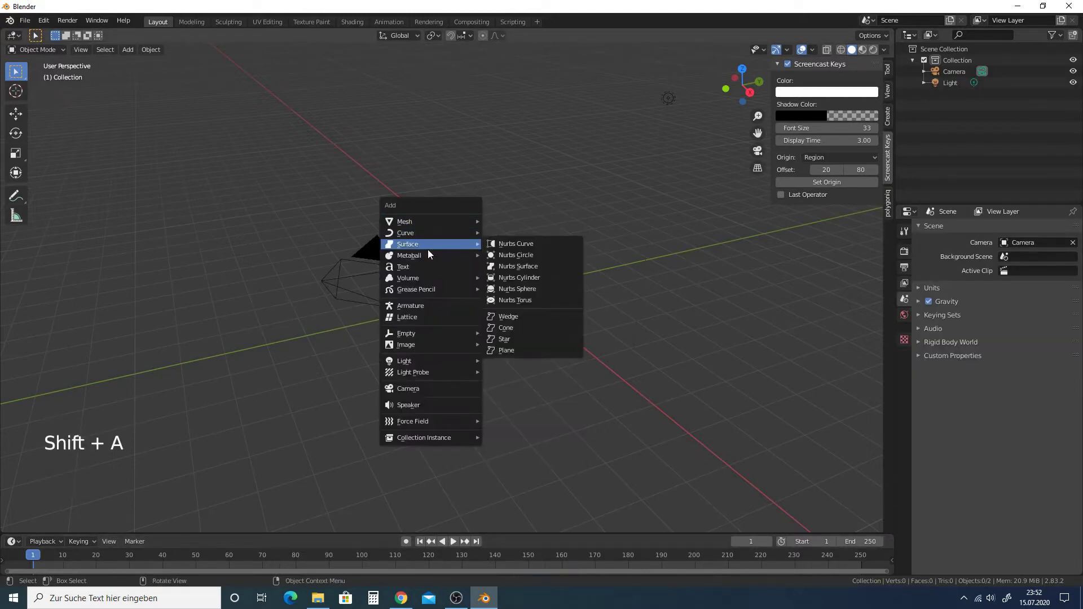
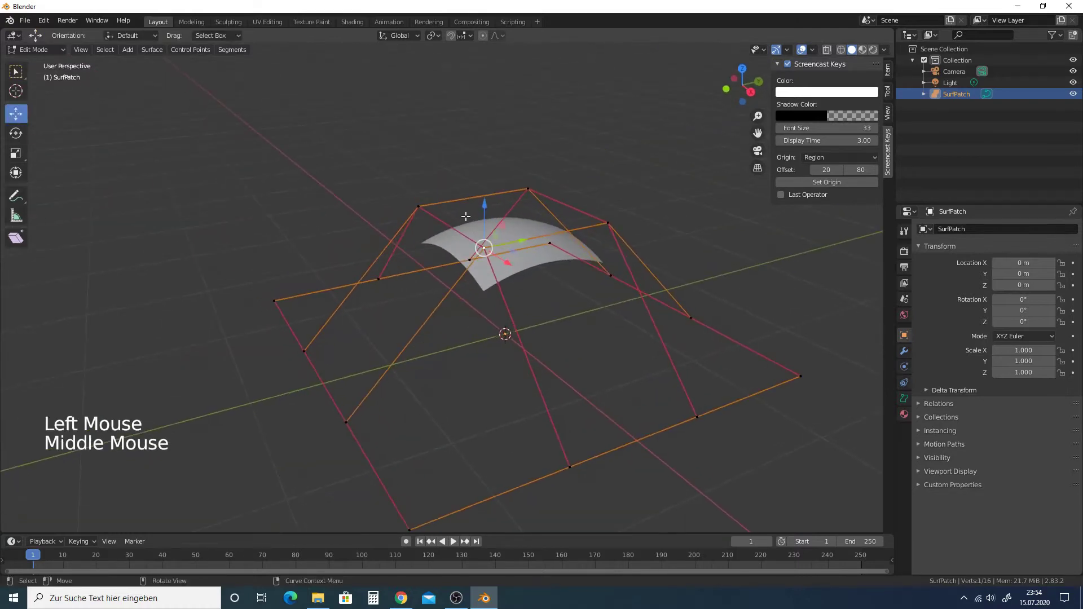
# - Raise the outer corner control point of the NURBS patch along Z and show its coordinates in the Item sidebar
pyautogui.click(489, 204)
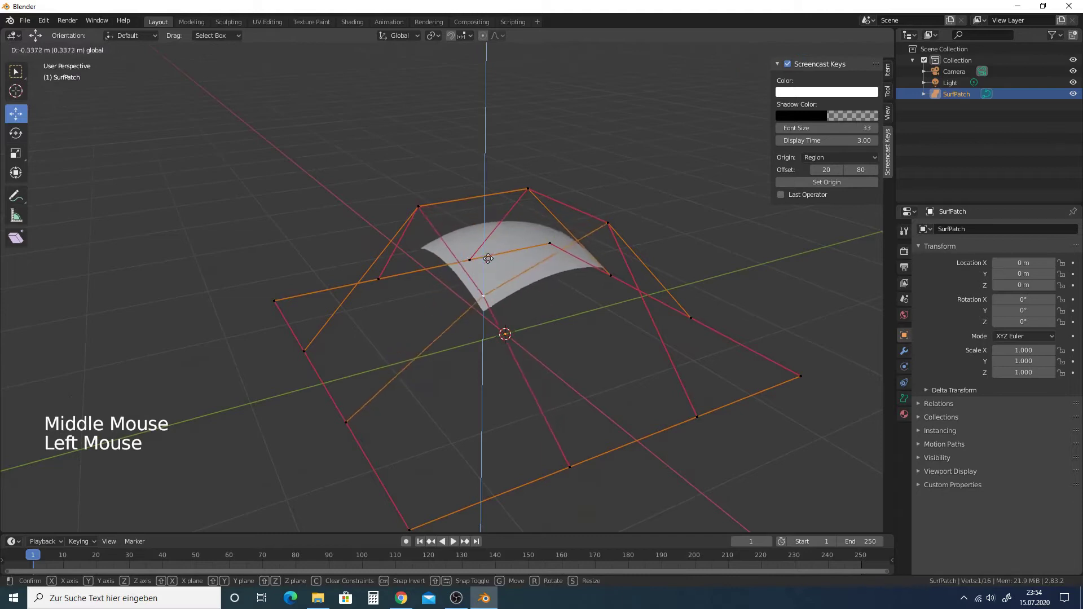
pyautogui.middleClick(505, 248)
pyautogui.middleClick(496, 190)
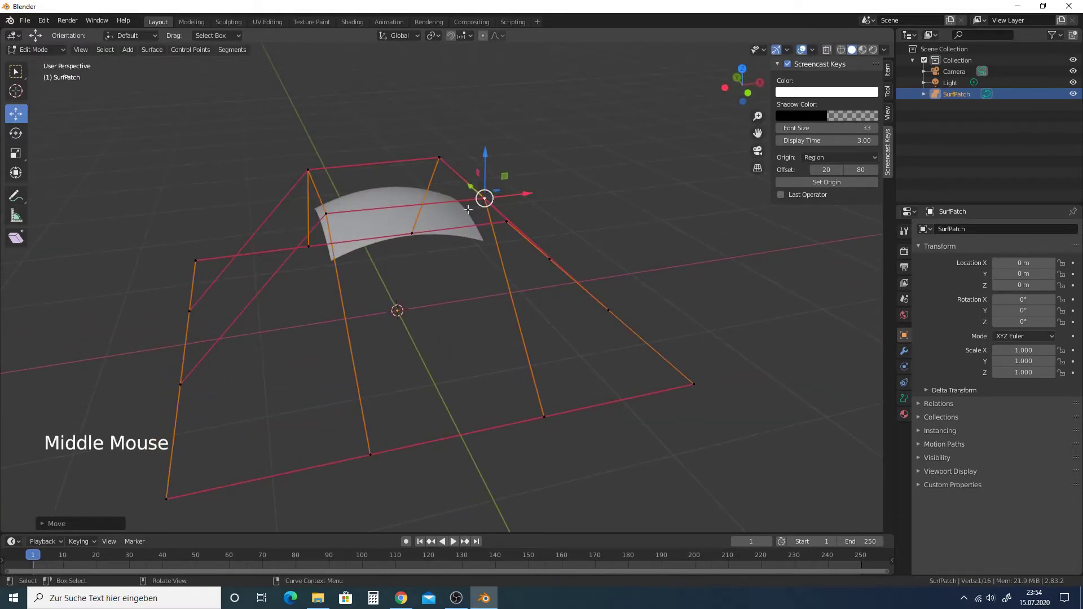
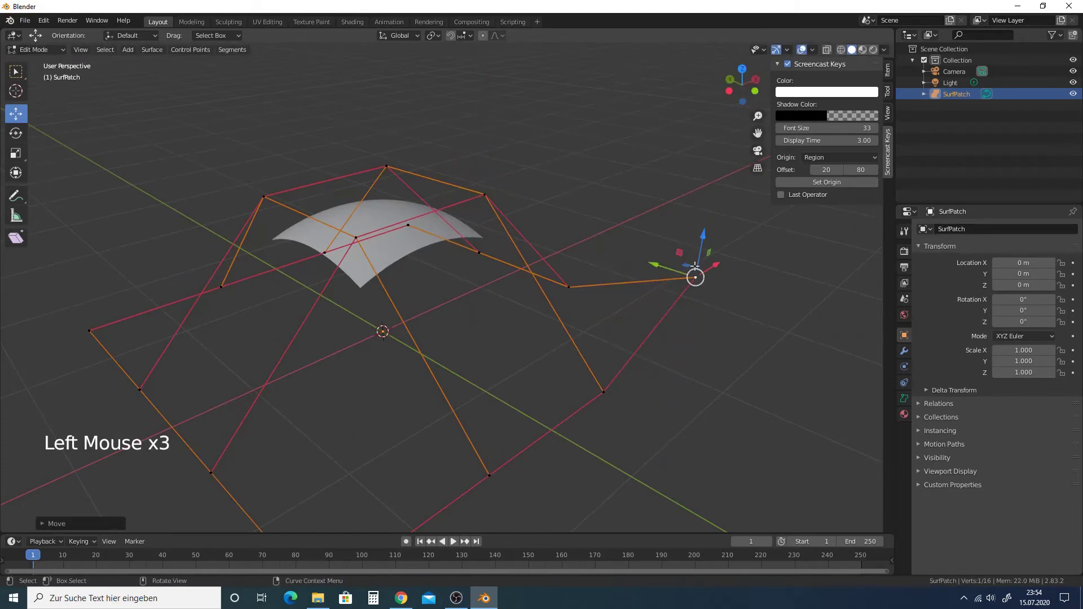
pyautogui.click(702, 235)
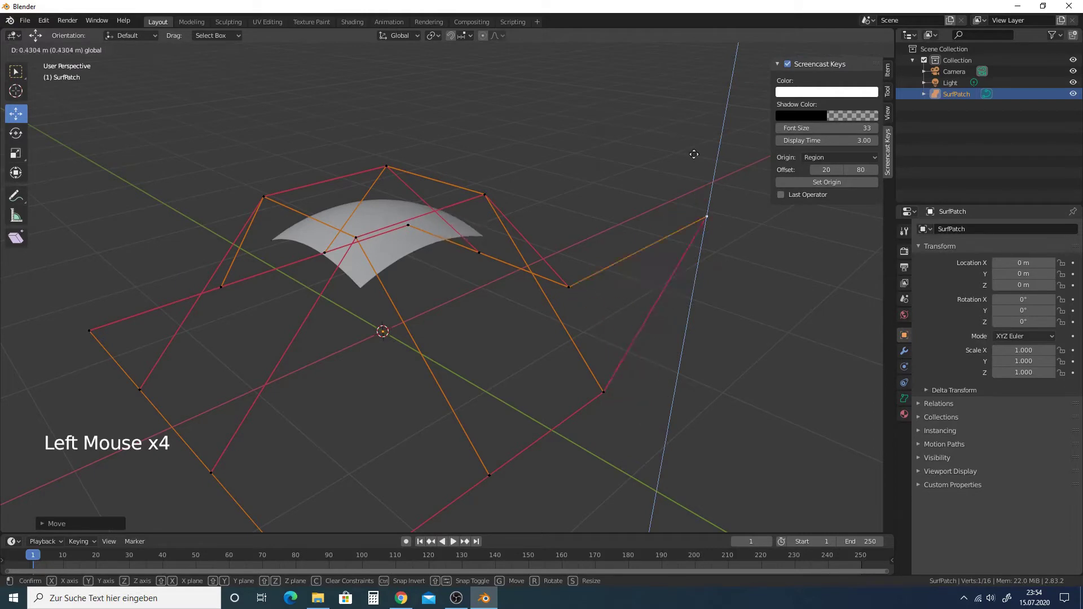
pyautogui.click(483, 192)
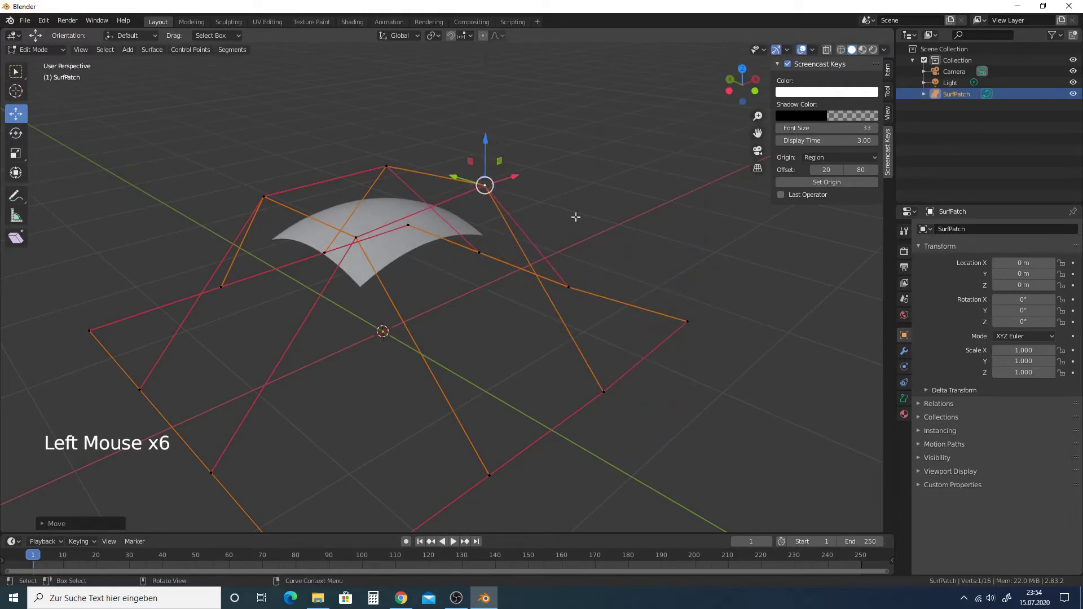
pyautogui.middleClick(645, 229)
pyautogui.click(892, 76)
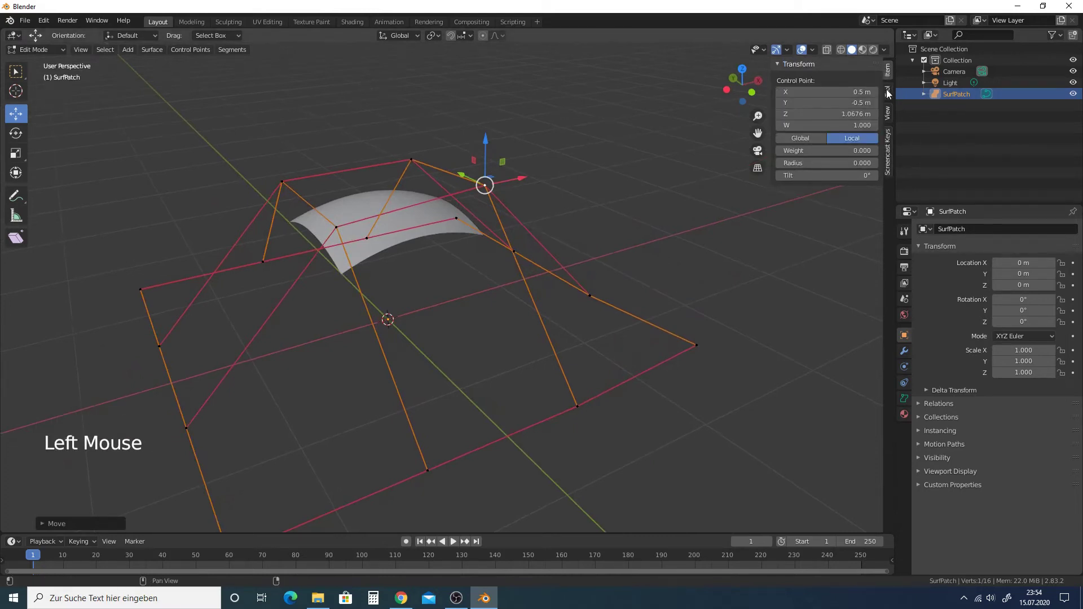
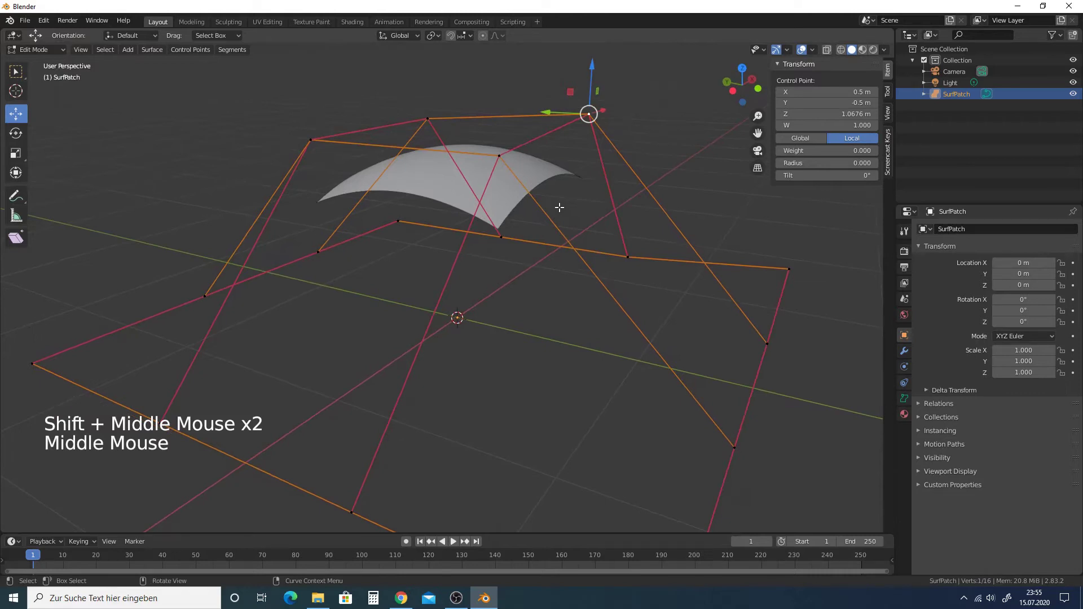
# - Look down on the patch from above and deselect all control points
pyautogui.middleClick(591, 286)
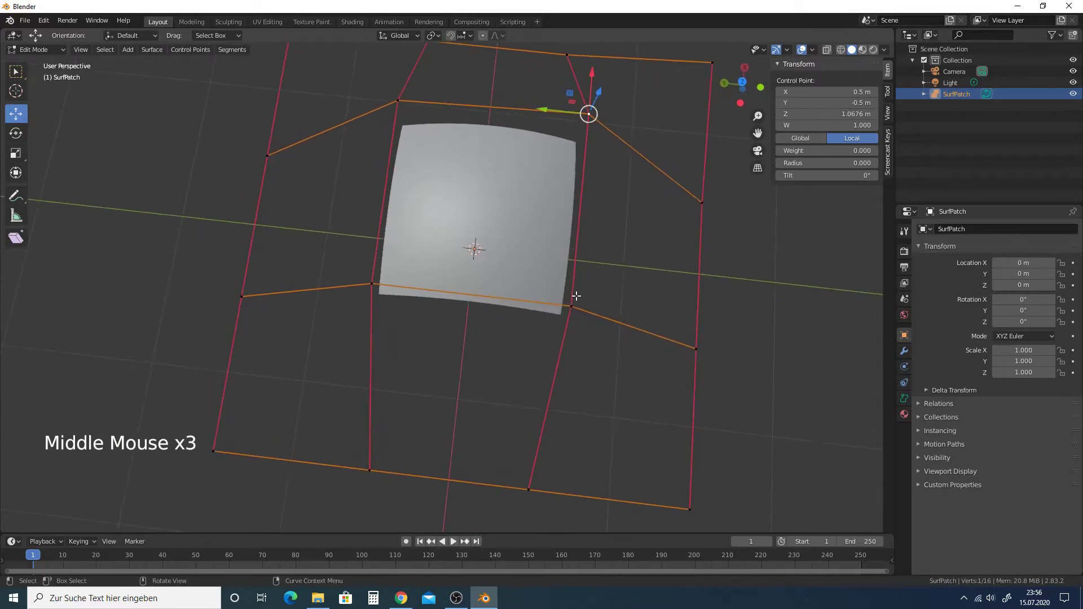
pyautogui.click(579, 242)
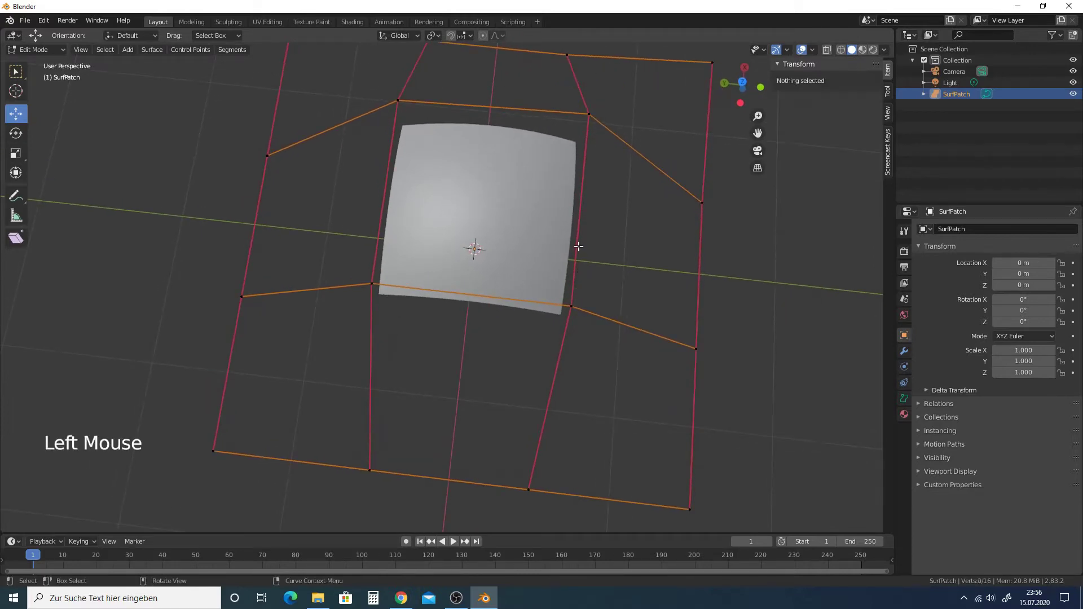
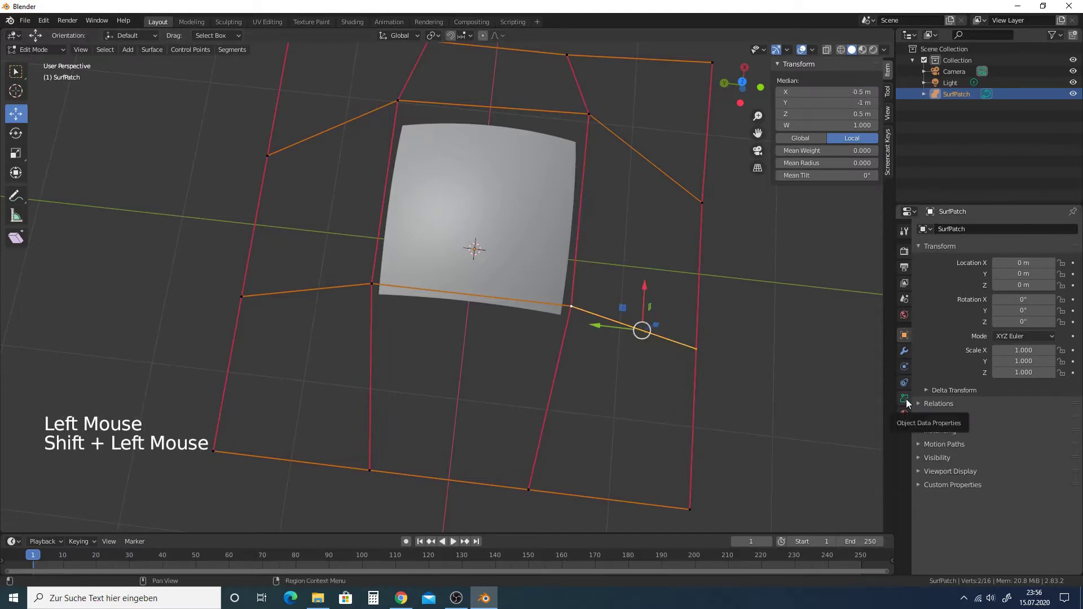
# - Show the surface's Object Data settings and inspect the patch from several angles
pyautogui.click(910, 403)
pyautogui.scroll(3)
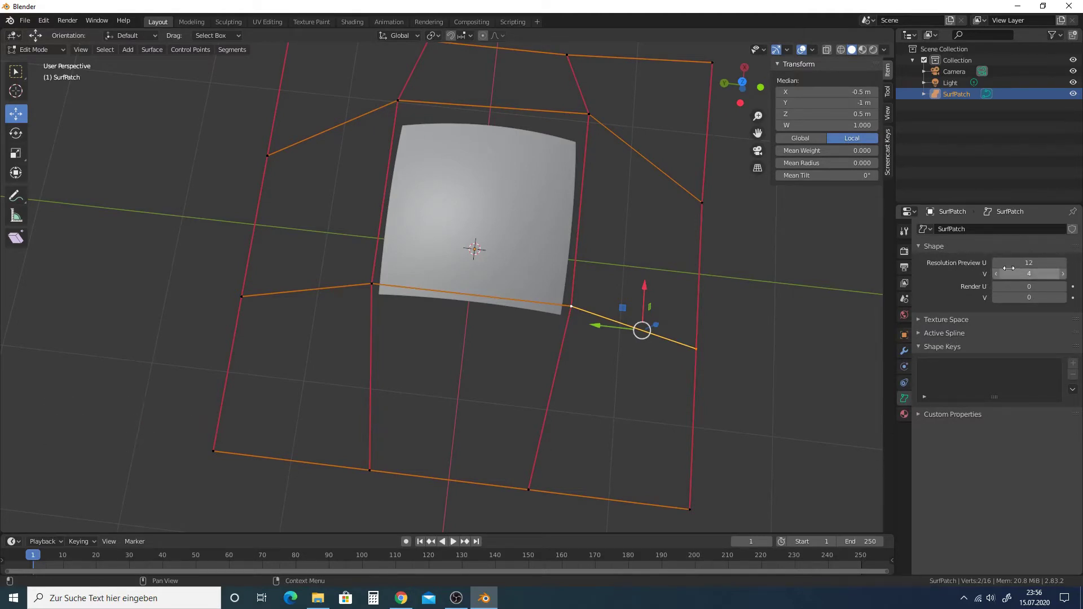
pyautogui.middleClick(647, 281)
pyautogui.middleClick(620, 229)
pyautogui.middleClick(556, 234)
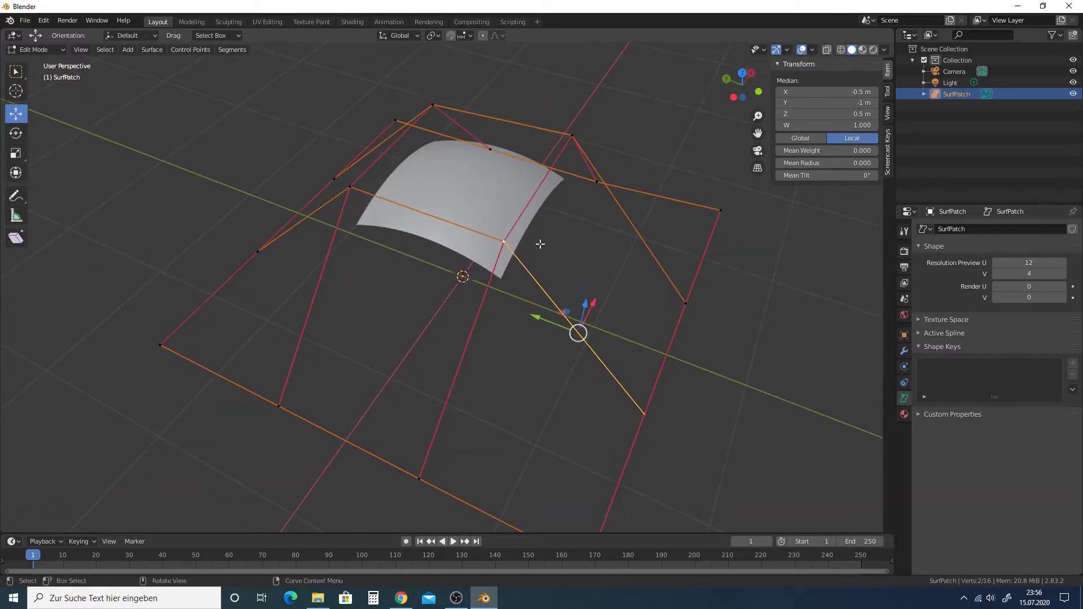
pyautogui.scroll(-3)
pyautogui.middleClick(534, 242)
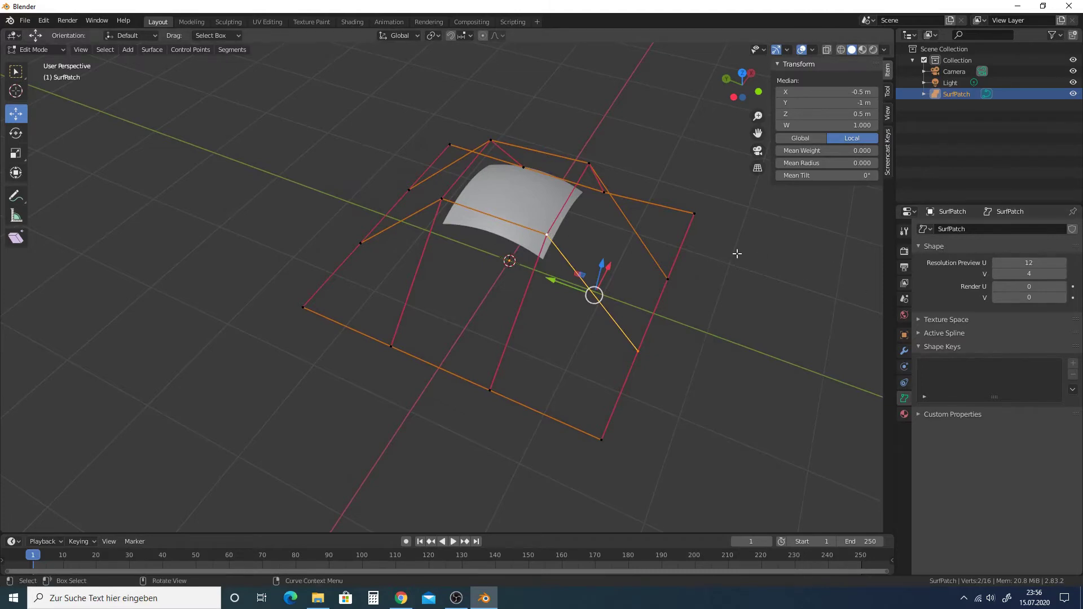
pyautogui.middleClick(622, 241)
# - Select edge control points and expand the Active Spline panel (order 4, resolution 12 by 4)
pyautogui.click(706, 251)
pyautogui.middleClick(707, 252)
pyautogui.click(669, 211)
pyautogui.click(671, 367)
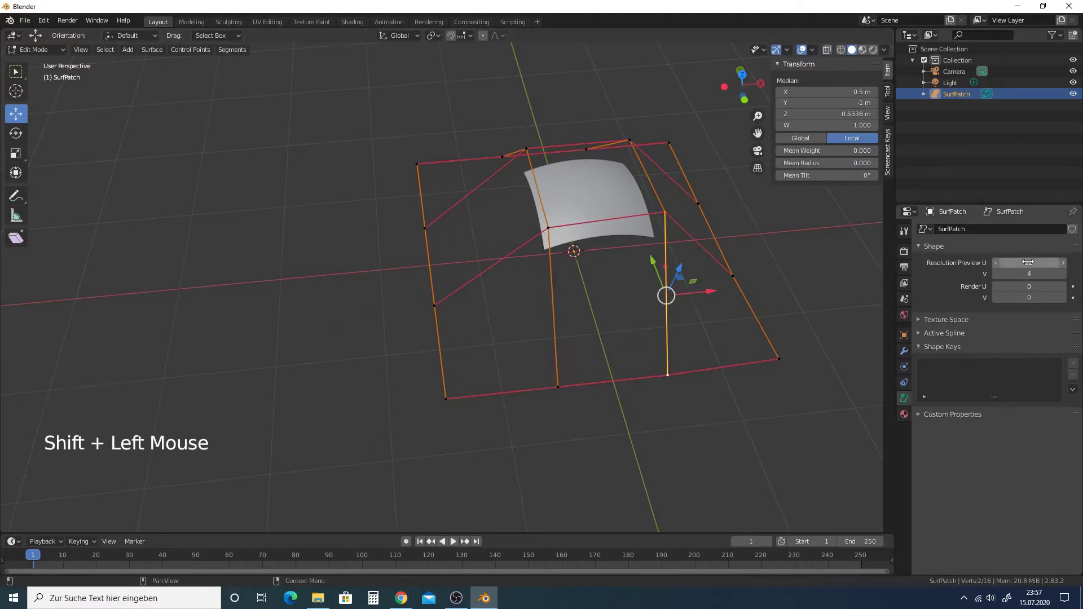
pyautogui.middleClick(666, 199)
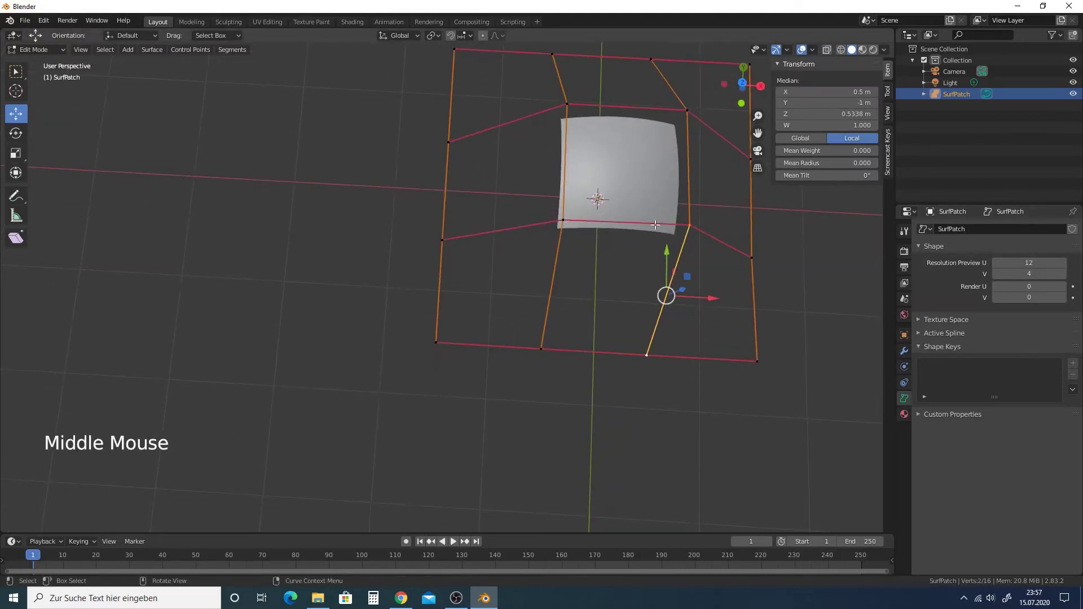
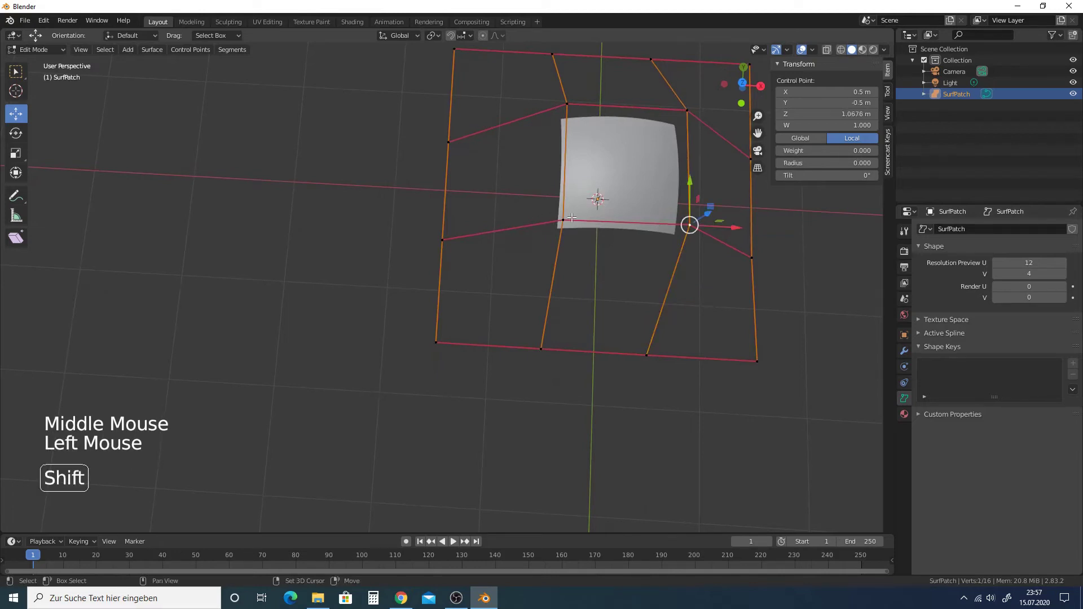
pyautogui.click(562, 214)
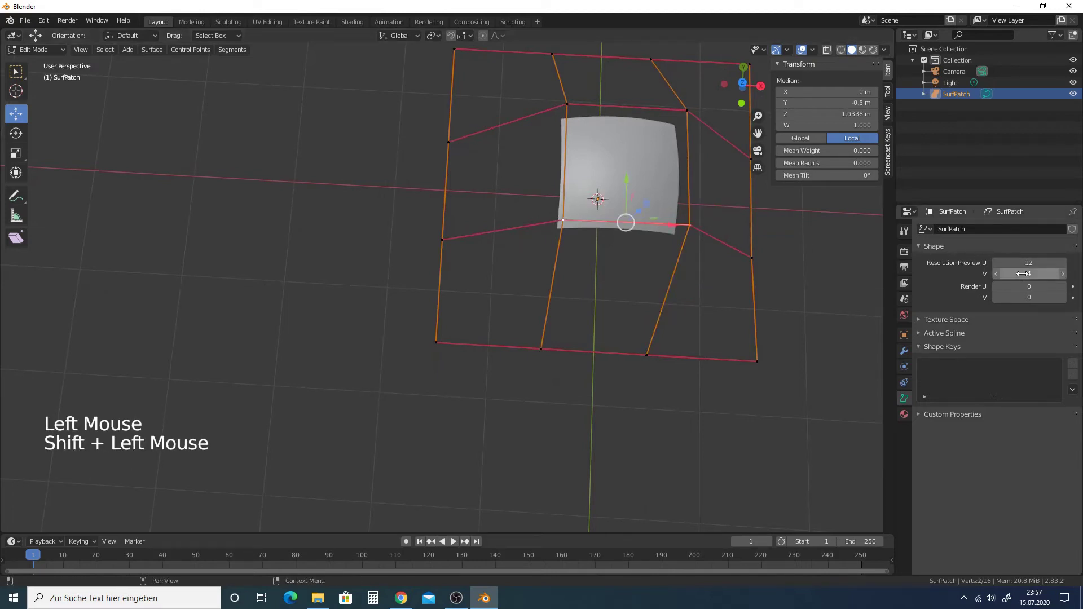
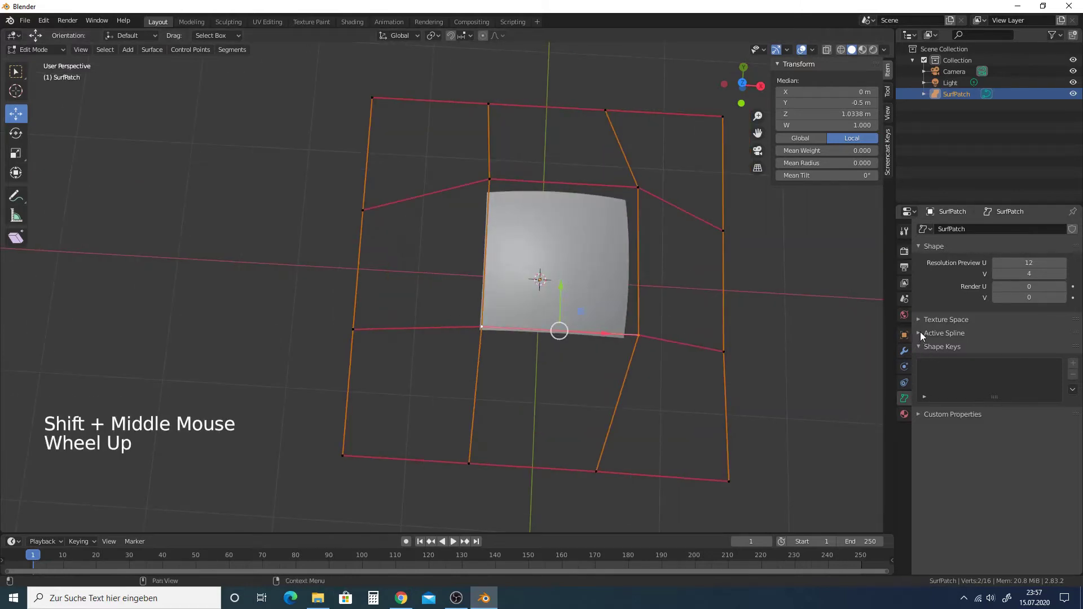
pyautogui.click(925, 336)
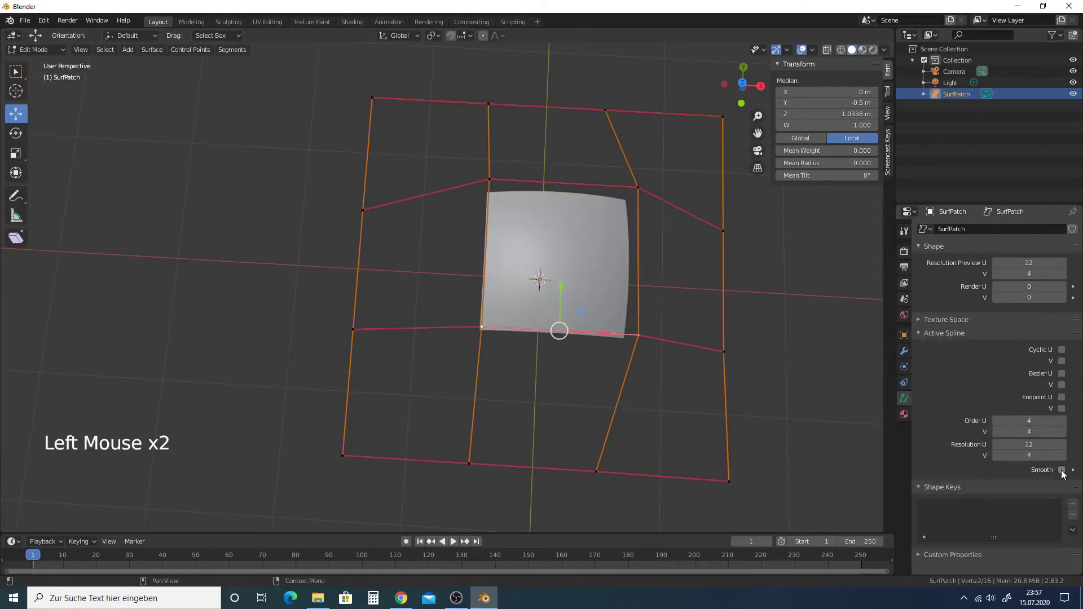
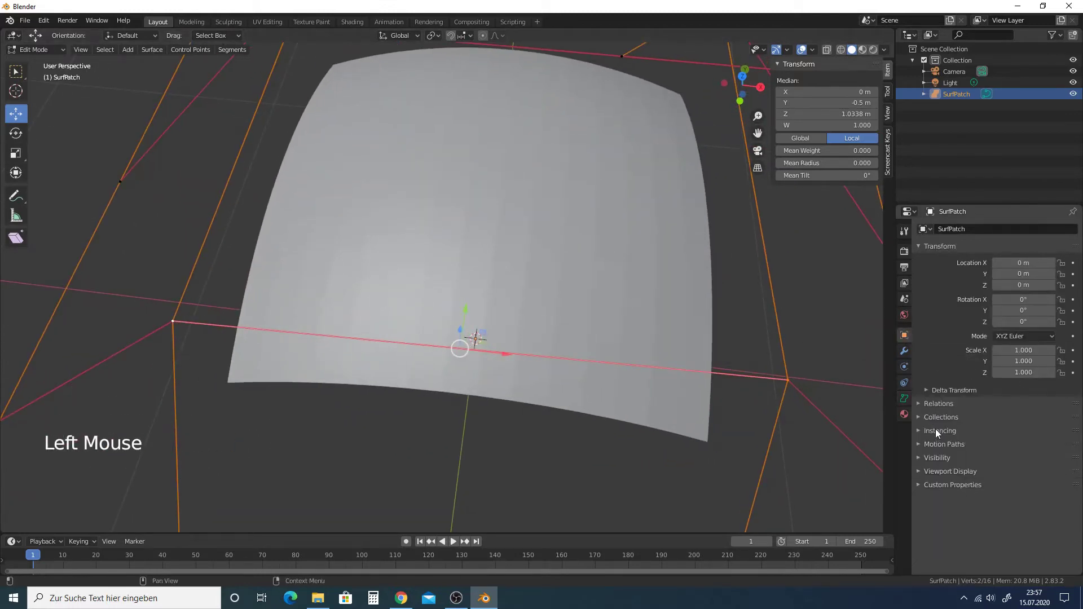
# - Expand the patch object's Viewport Display options
pyautogui.click(923, 472)
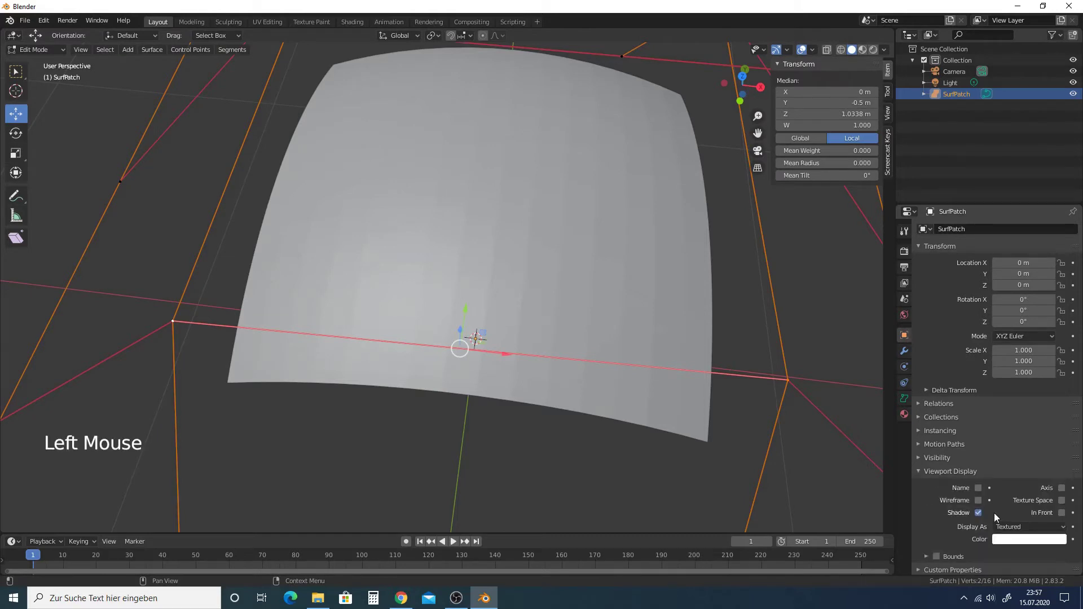
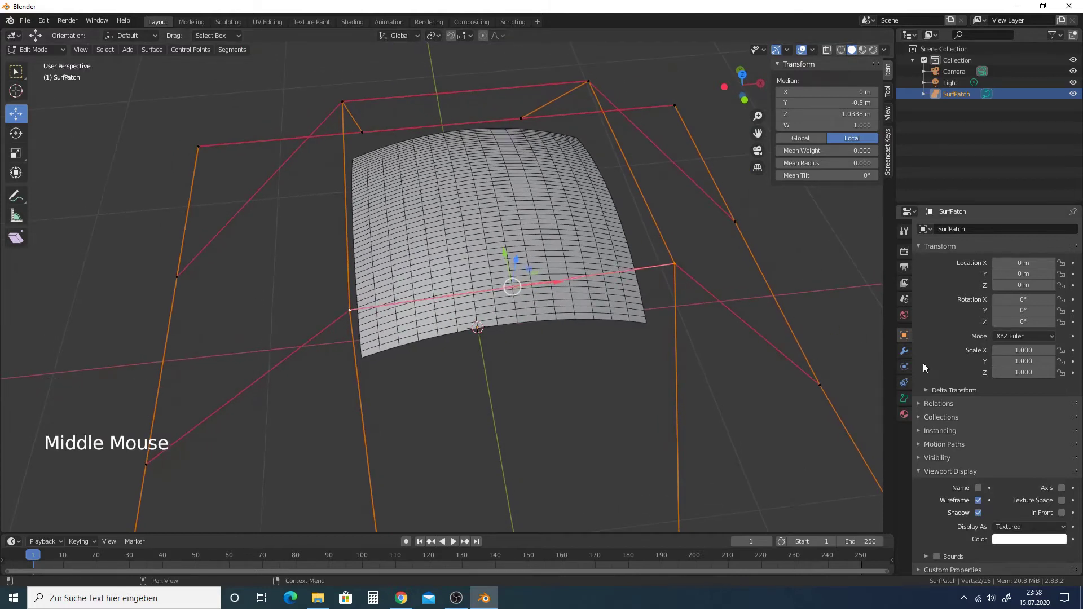
# - Lower the patch's preview U resolution step by step and set render U and V resolutions to 1
pyautogui.click(911, 401)
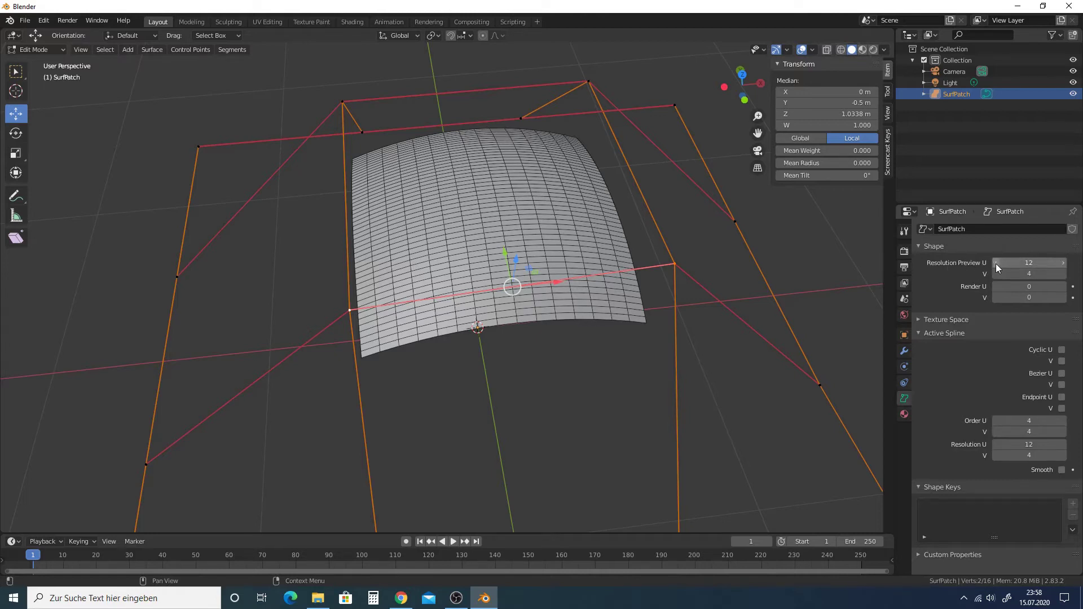
pyautogui.click(1000, 268)
pyautogui.click(1000, 268)
pyautogui.click(1000, 268)
pyautogui.click(1000, 268)
pyautogui.click(1000, 267)
pyautogui.doubleClick(1000, 267)
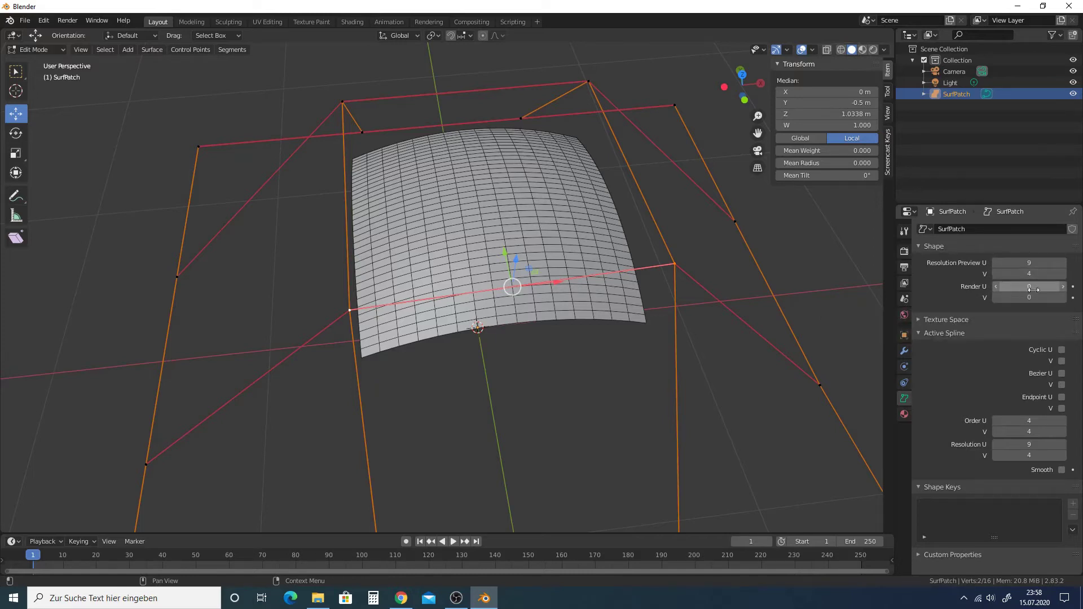
pyautogui.click(1067, 289)
pyautogui.click(1067, 300)
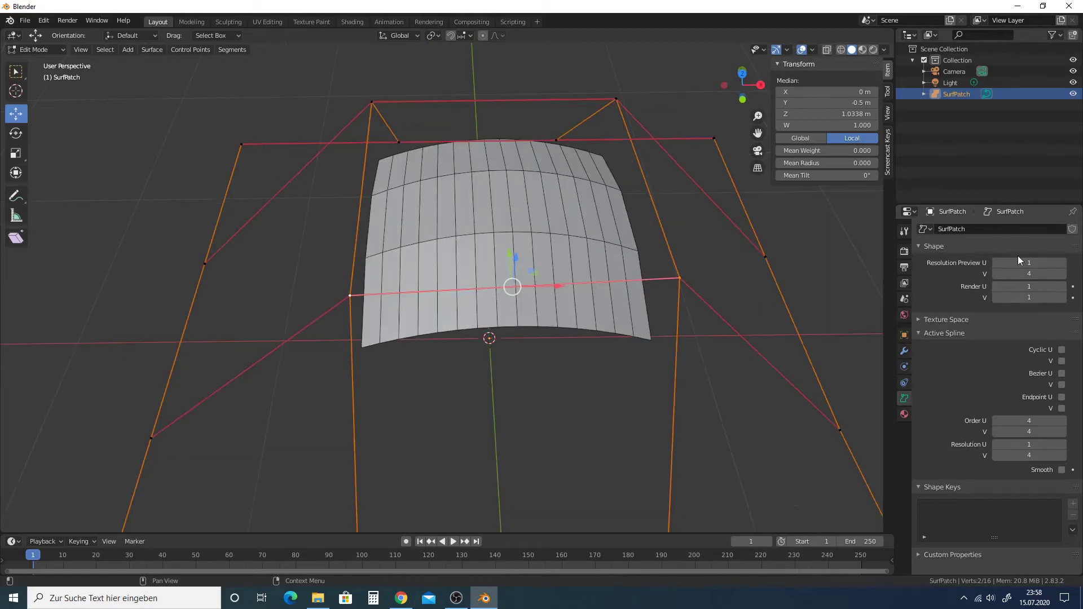
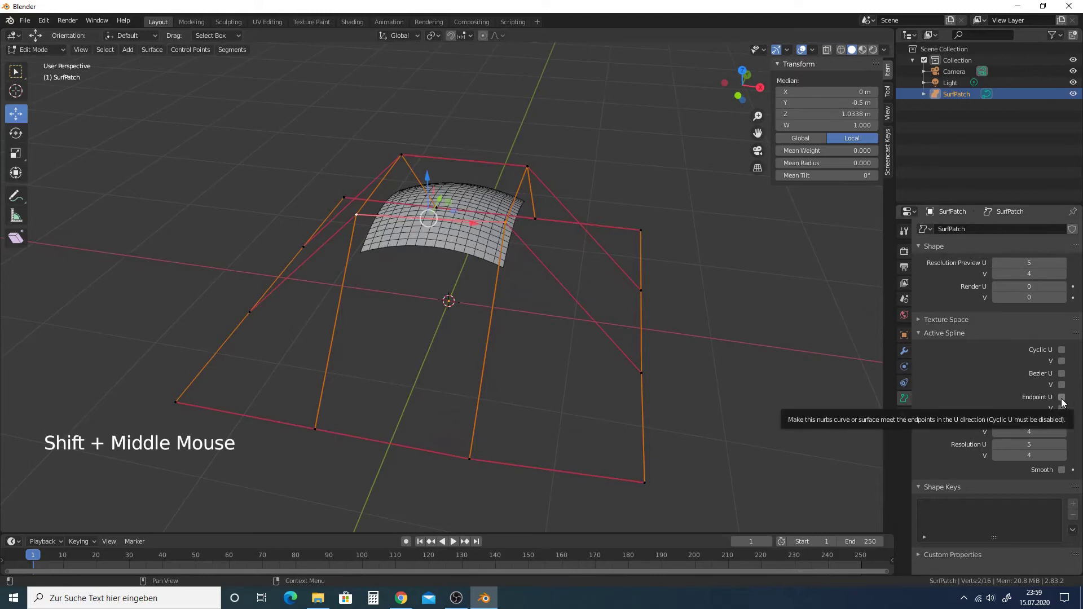
# - Enable Endpoint U and V so the surface reaches its edges, then scale all control points
pyautogui.click(1066, 399)
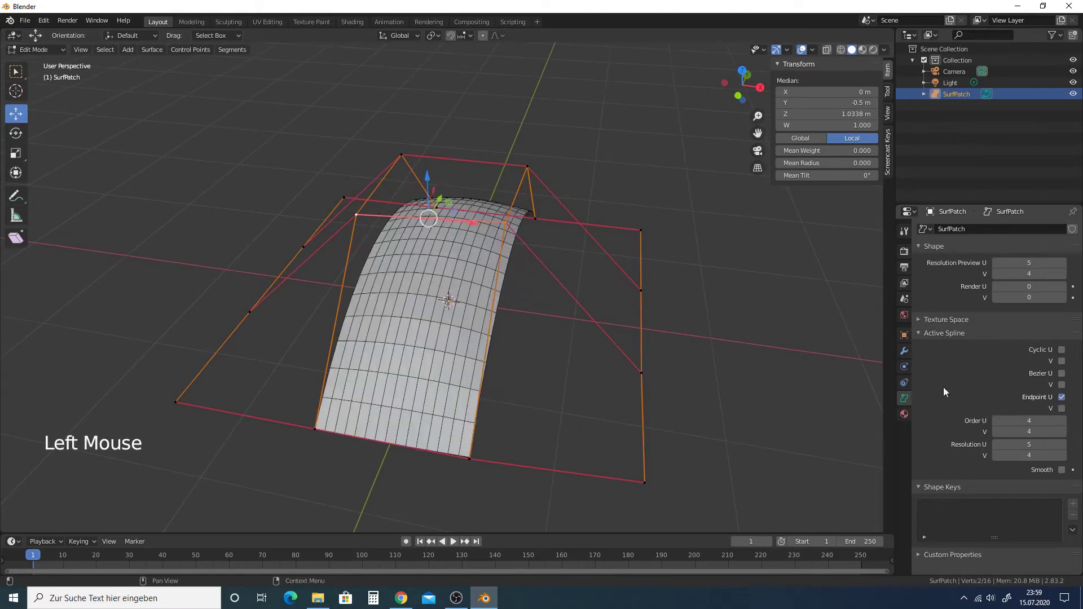
pyautogui.middleClick(631, 338)
pyautogui.click(1067, 410)
pyautogui.middleClick(617, 341)
pyautogui.middleClick(497, 291)
pyautogui.press('a')
pyautogui.press('s')
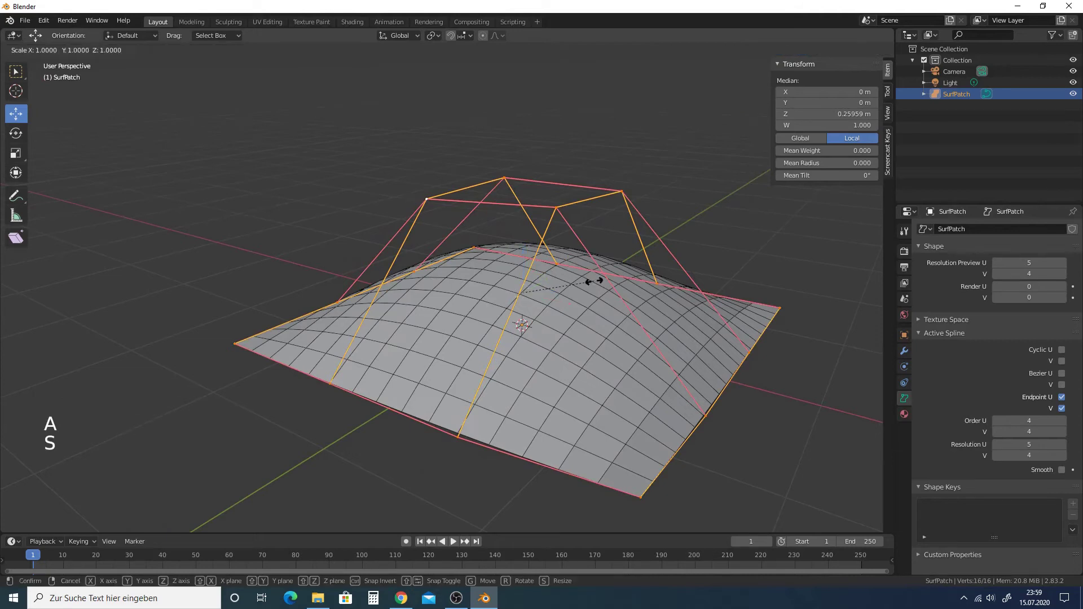
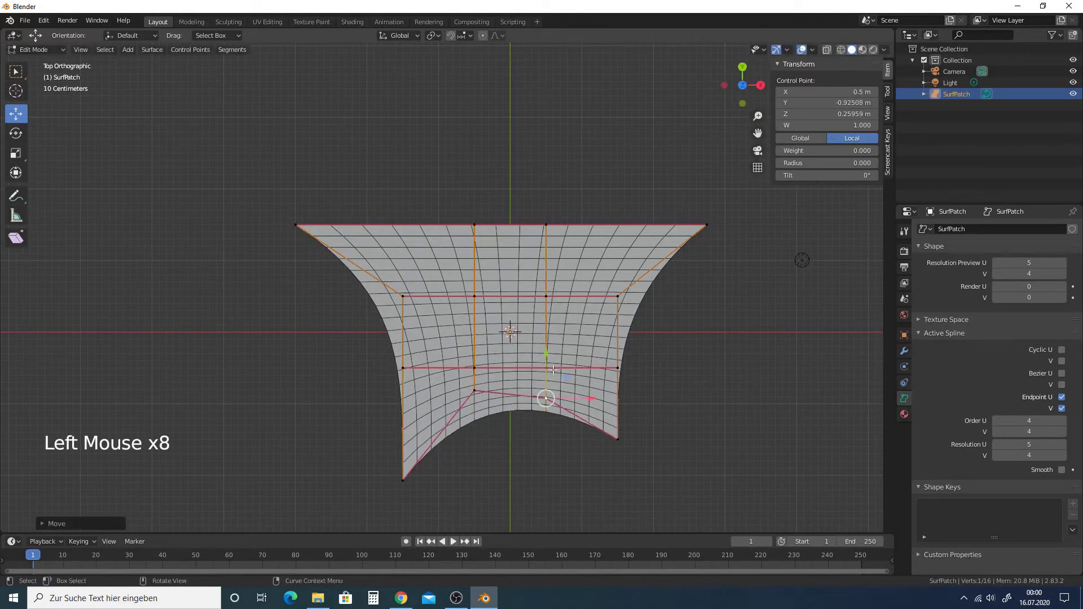
# - Undo all recent edits back to the small arch with both endpoint options off
pyautogui.press('ctrl+z')
pyautogui.press('ctrl+z')
pyautogui.press('ctrl+z')
pyautogui.press('ctrl+z')
pyautogui.press('ctrl+z')
pyautogui.press('ctrl+z')
pyautogui.press('ctrl+z')
pyautogui.press('ctrl+z')
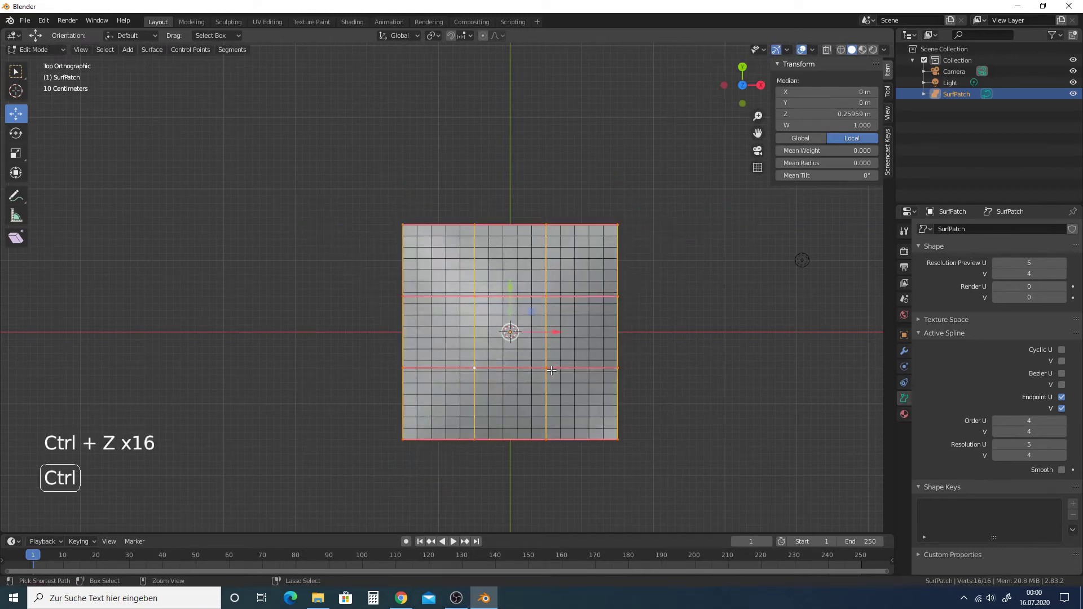
pyautogui.press('ctrl+z')
pyautogui.press('ctrl+z')
pyautogui.press('ctrl+z')
pyautogui.press('ctrl+z')
pyautogui.press('ctrl+z')
pyautogui.middleClick(561, 454)
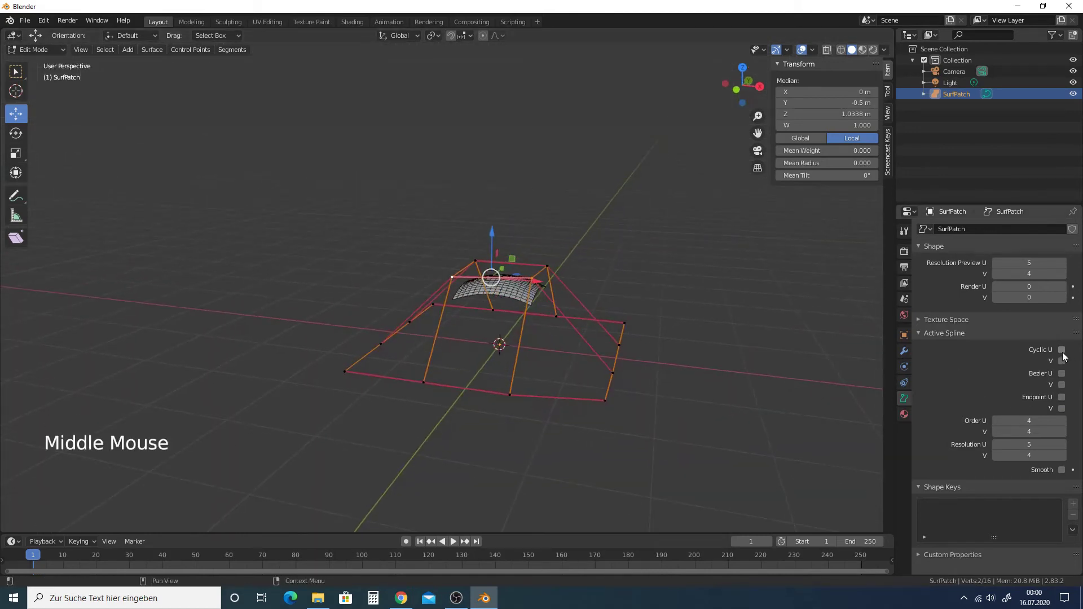
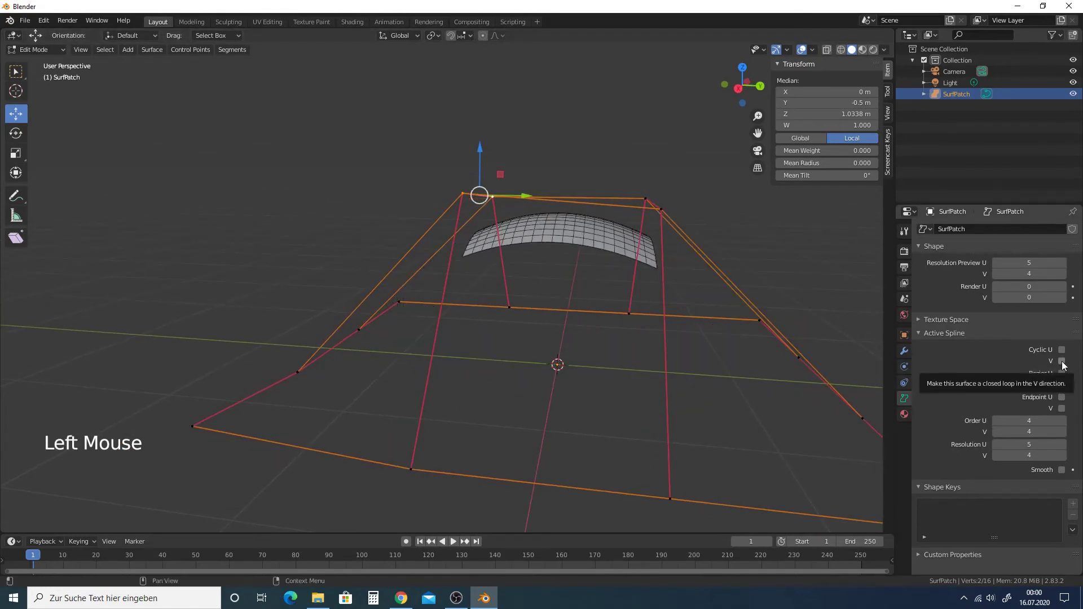
pyautogui.click(1066, 365)
pyautogui.middleClick(675, 342)
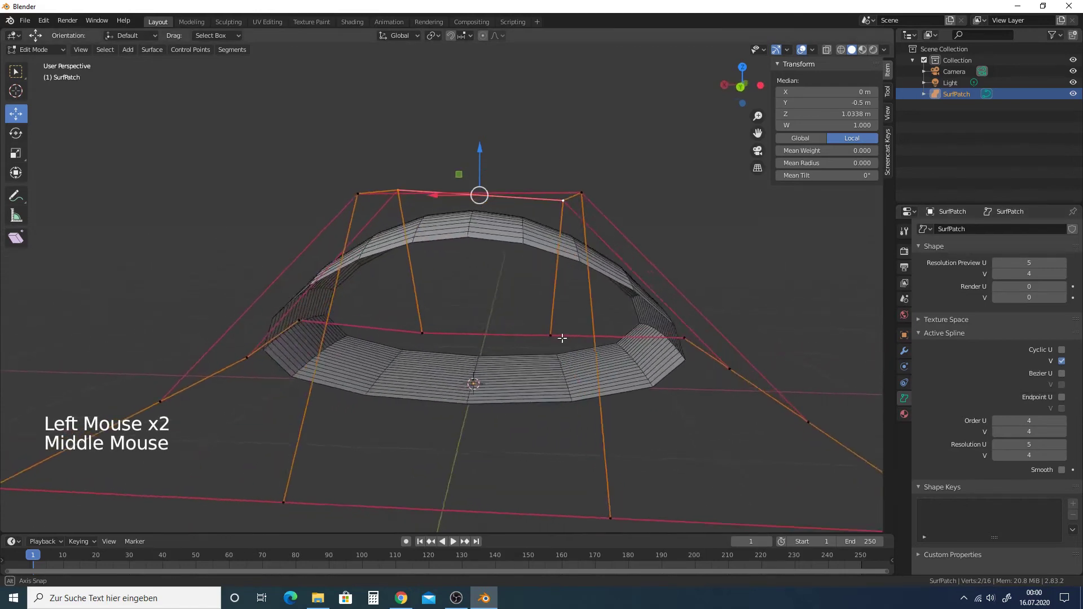
pyautogui.middleClick(562, 328)
pyautogui.middleClick(551, 325)
pyautogui.middleClick(536, 300)
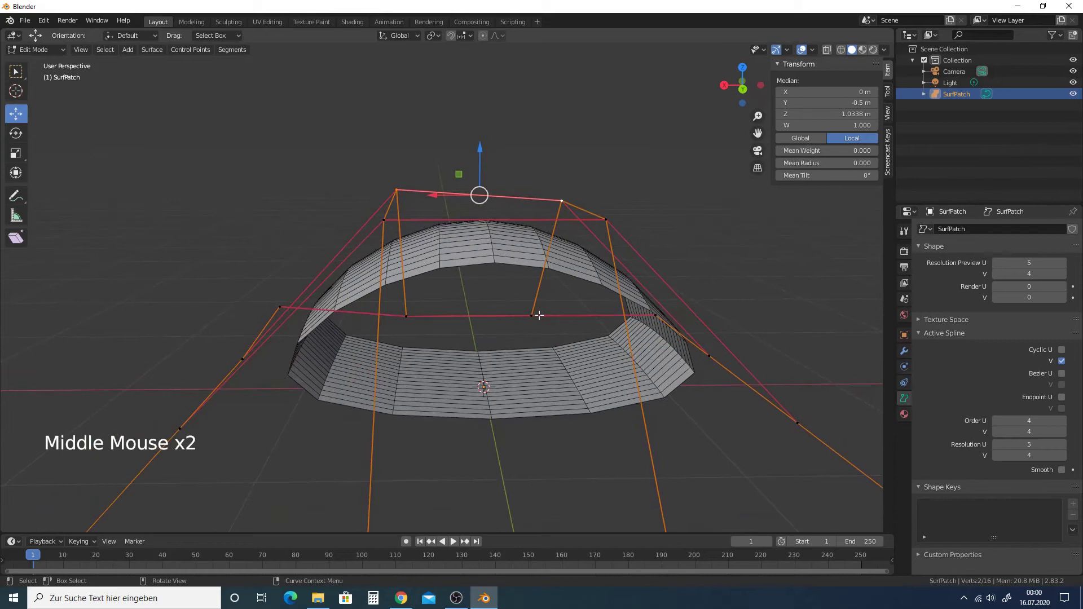
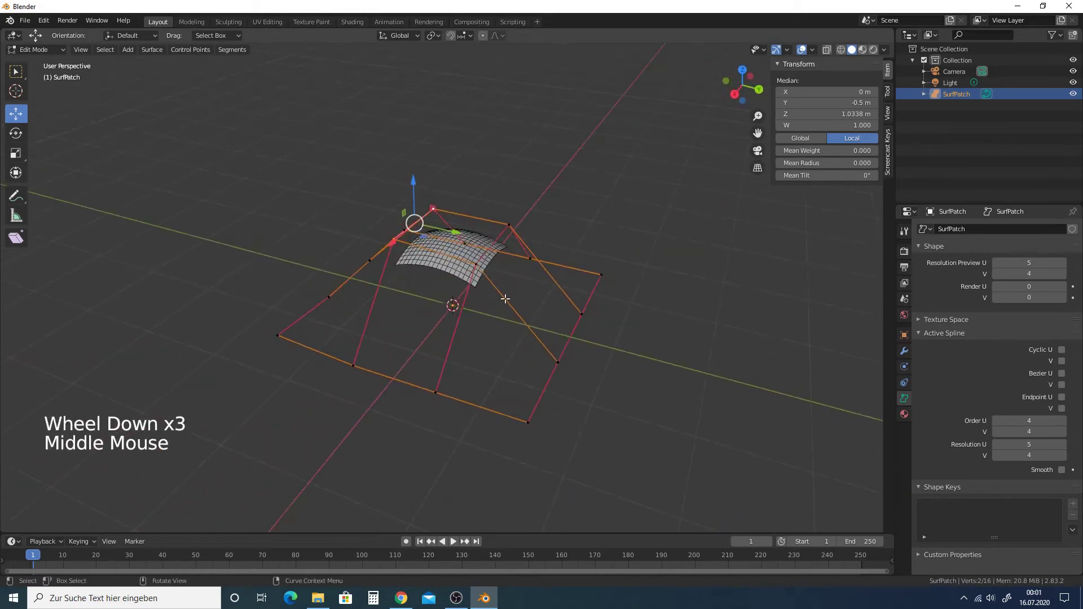
pyautogui.scroll(-3)
pyautogui.middleClick(496, 284)
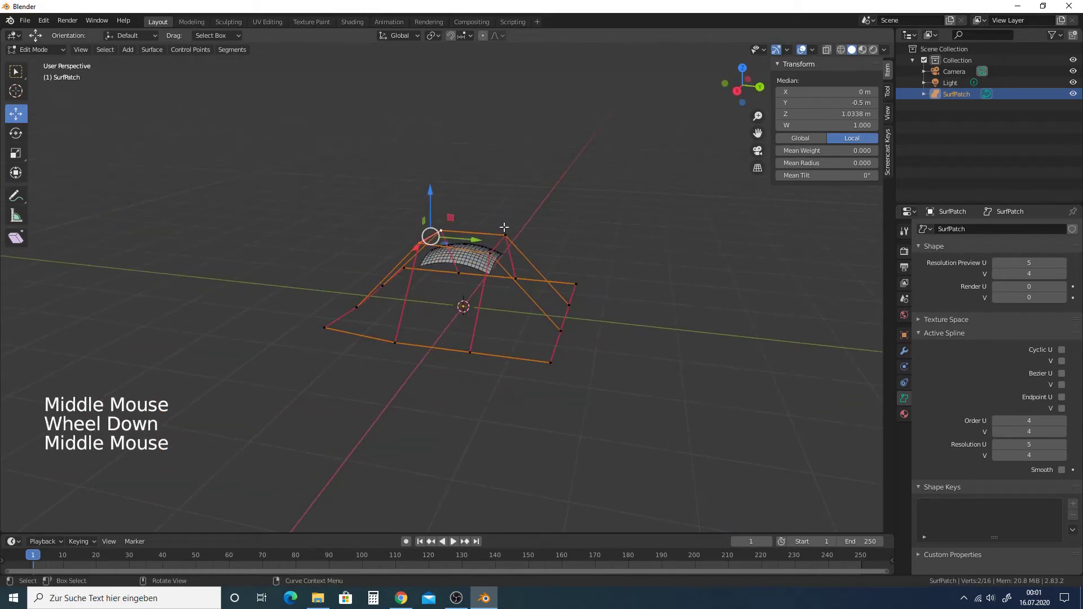
# - Subdivide the control grid and set U resolution 1 and V order 6 in the Active Spline panel
pyautogui.click(677, 187)
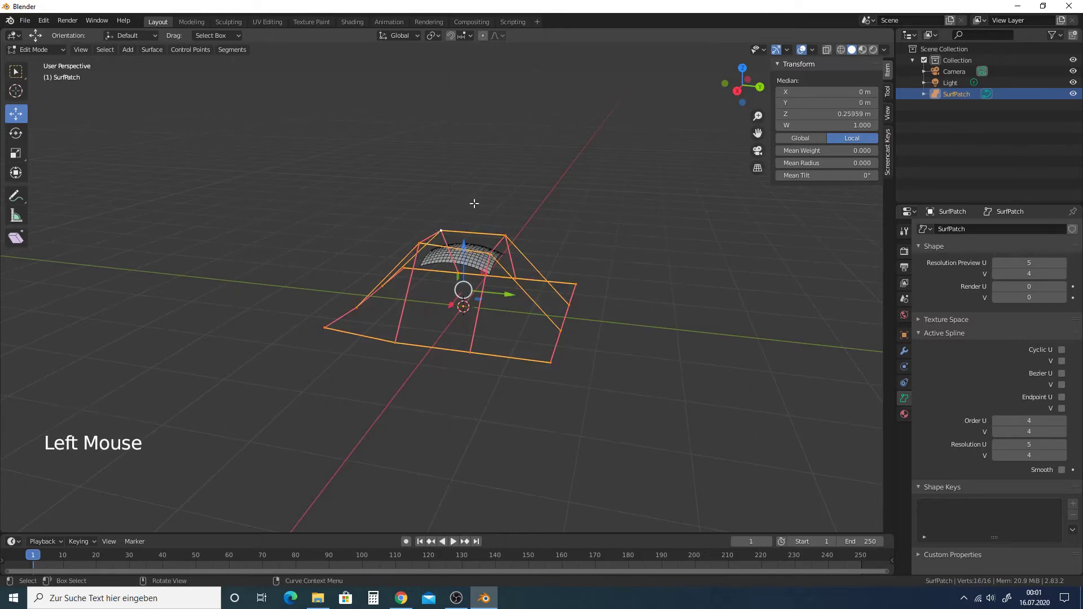
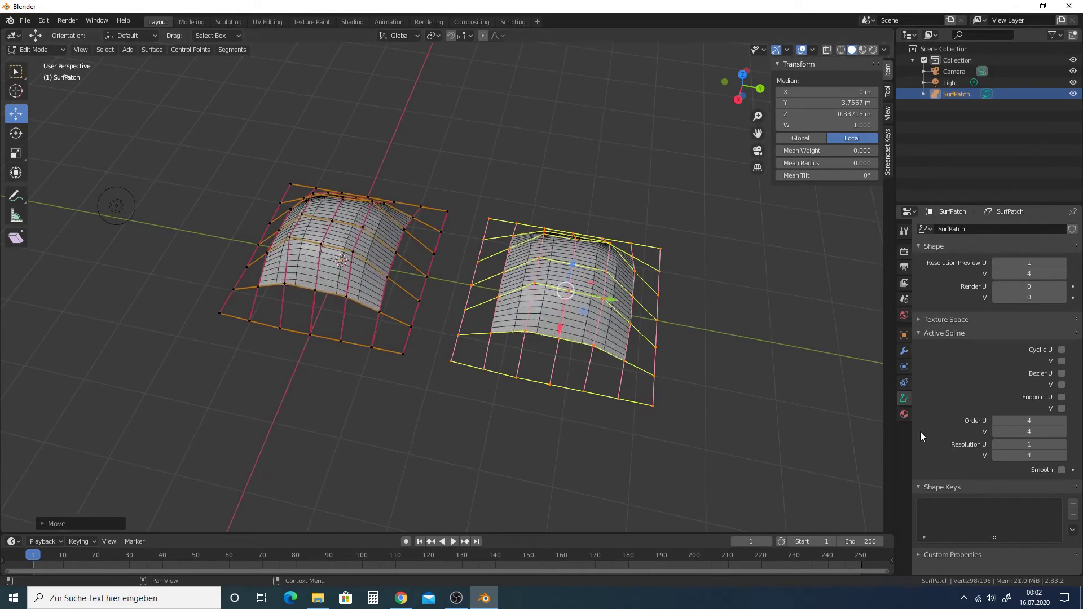
pyautogui.scroll(-3)
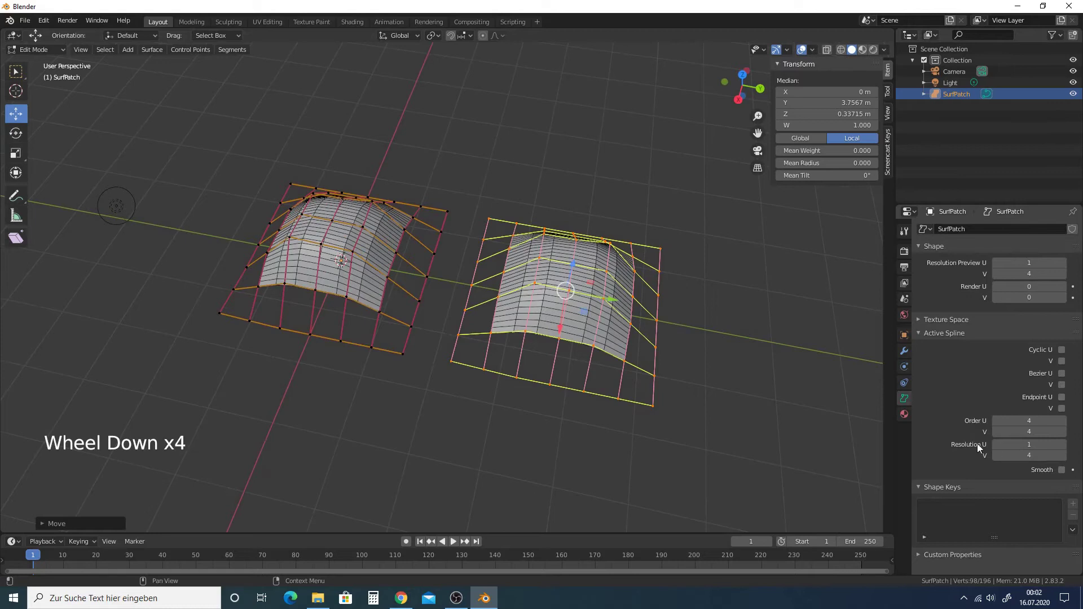
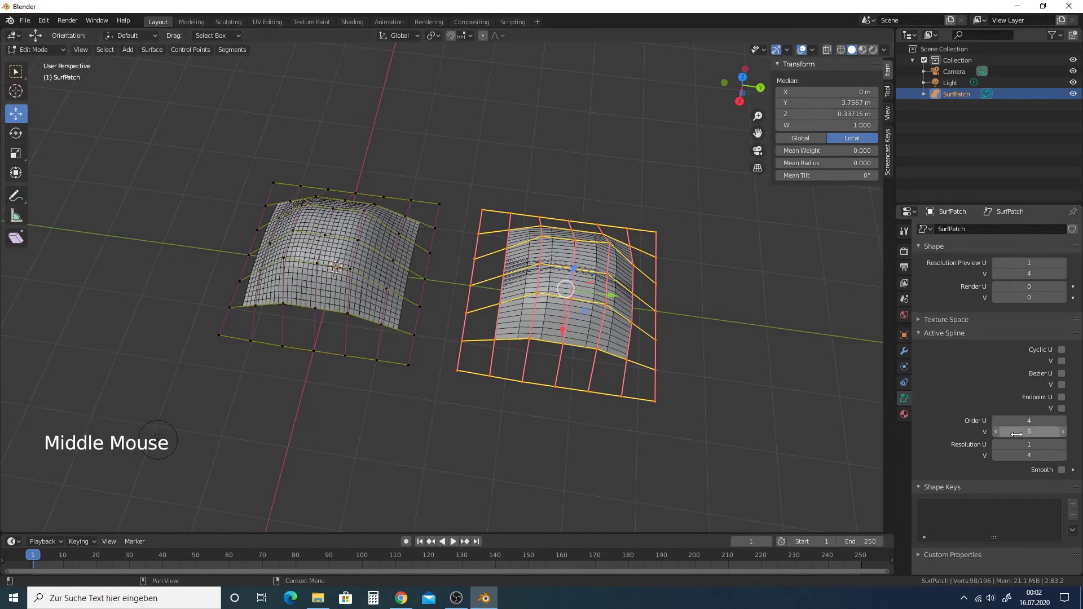
pyautogui.scroll(3)
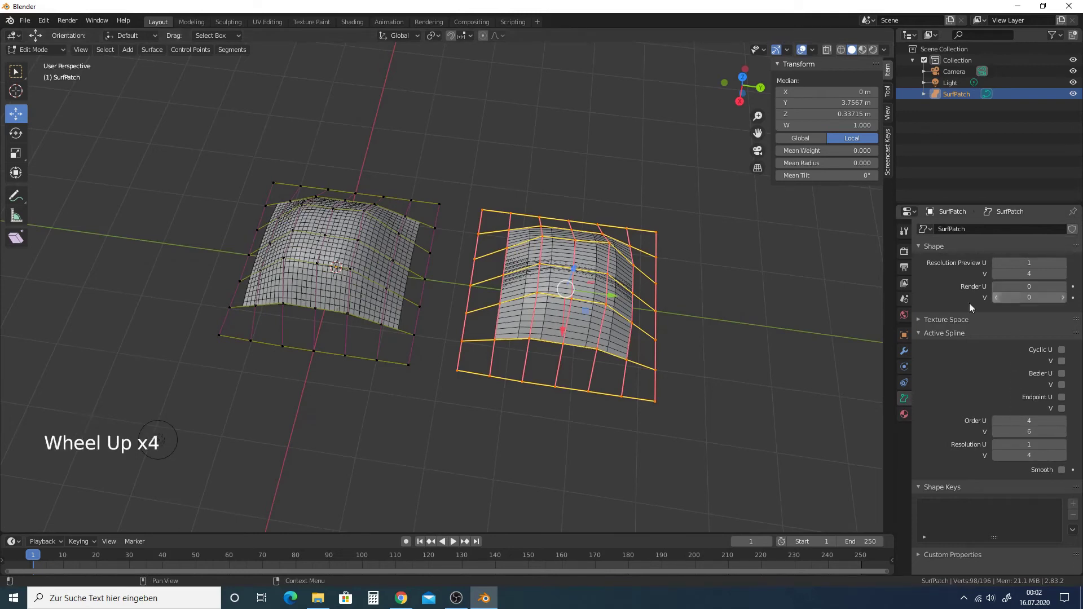
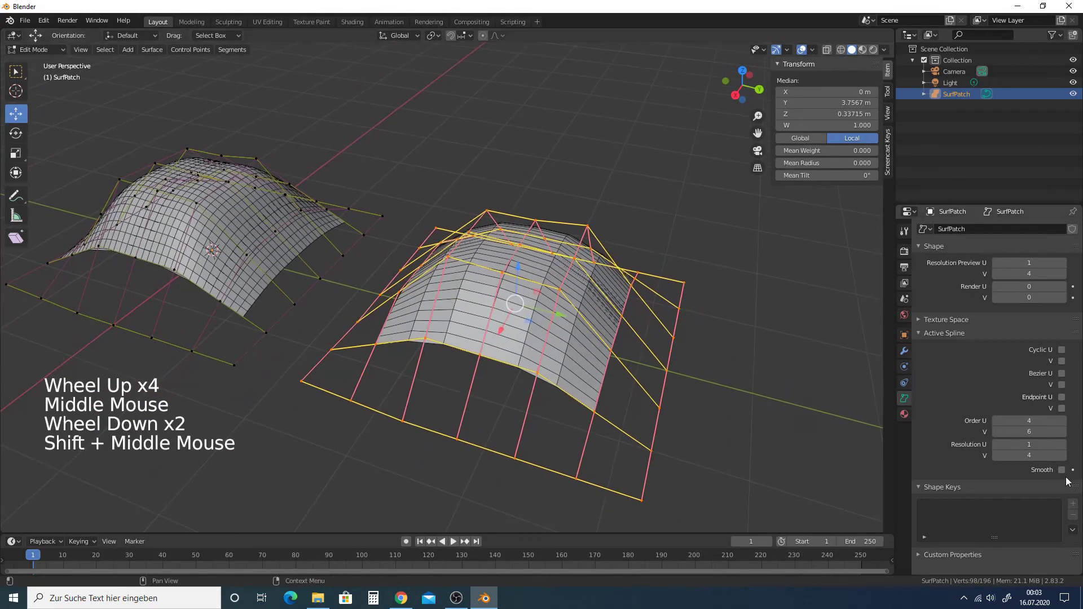
# - Enable Smooth shading, extrude extra edge rows into a longer wavy sheet, and return to Object Mode
pyautogui.click(1068, 470)
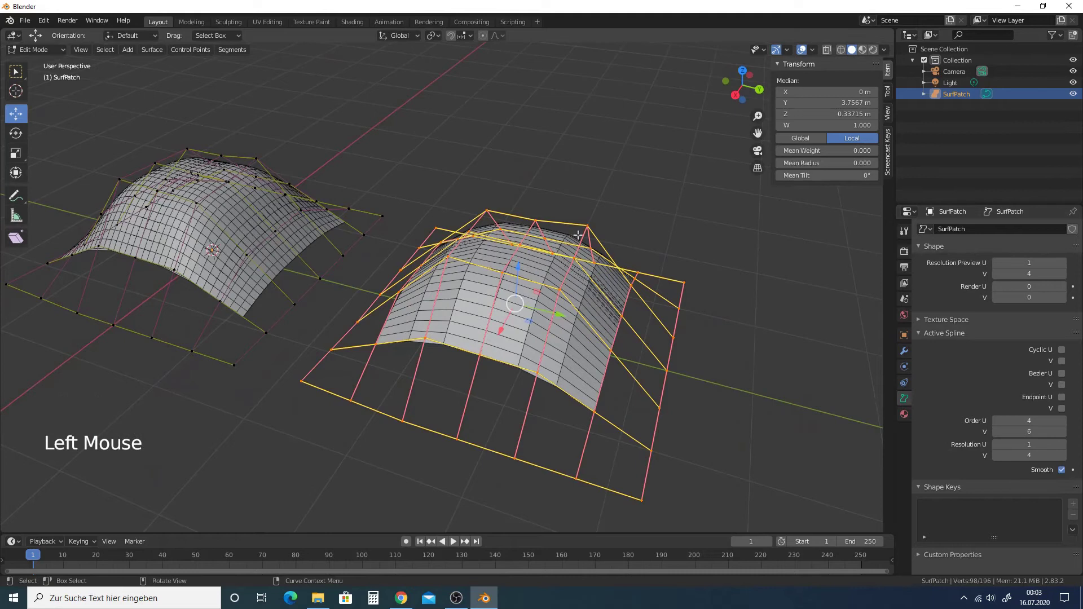
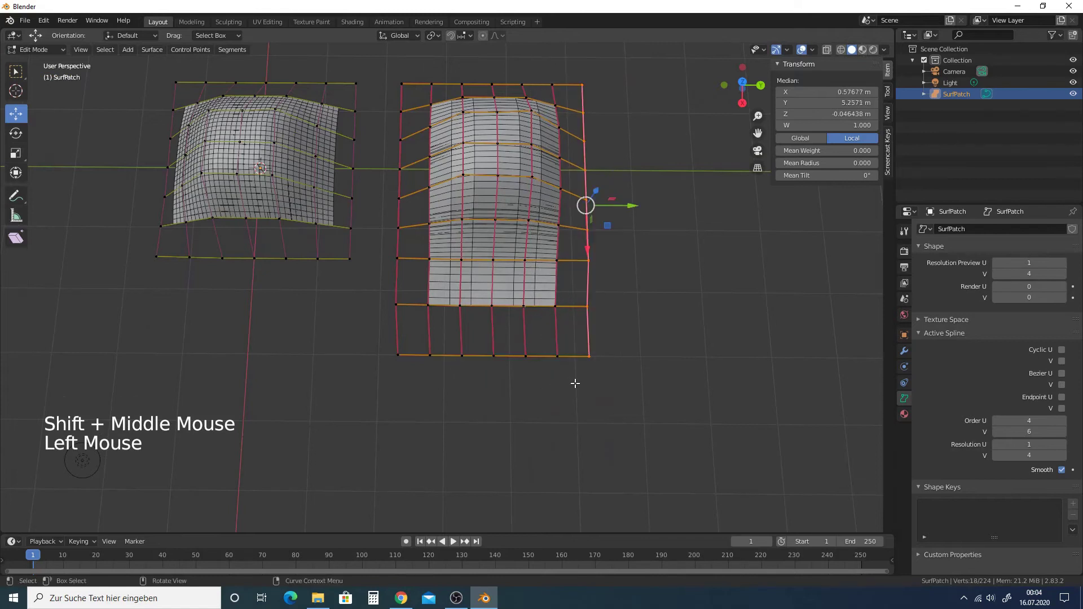
pyautogui.press('e')
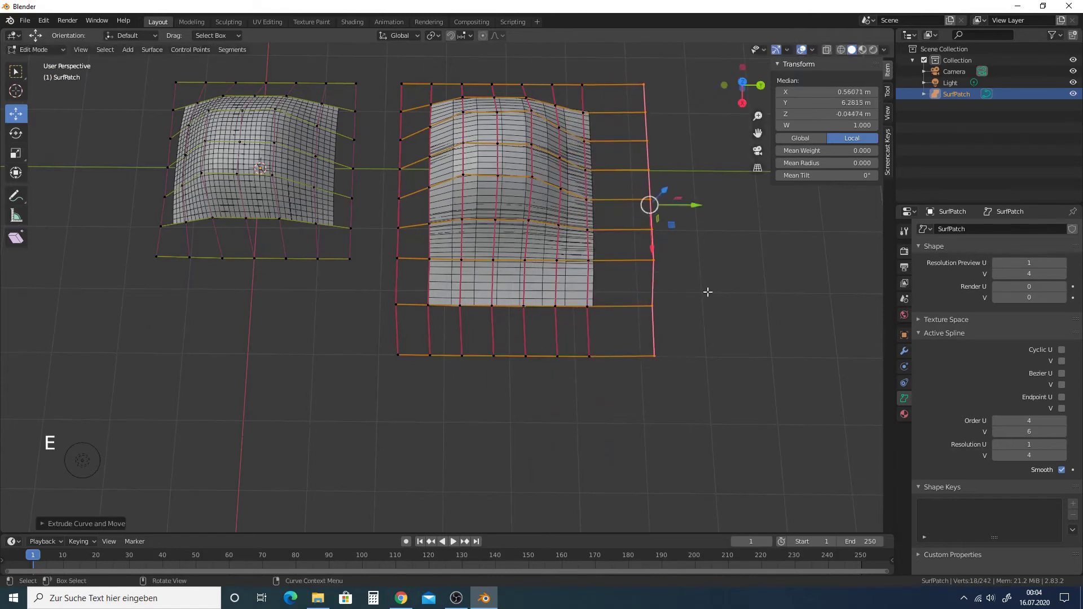
pyautogui.press('e')
pyautogui.middleClick(744, 272)
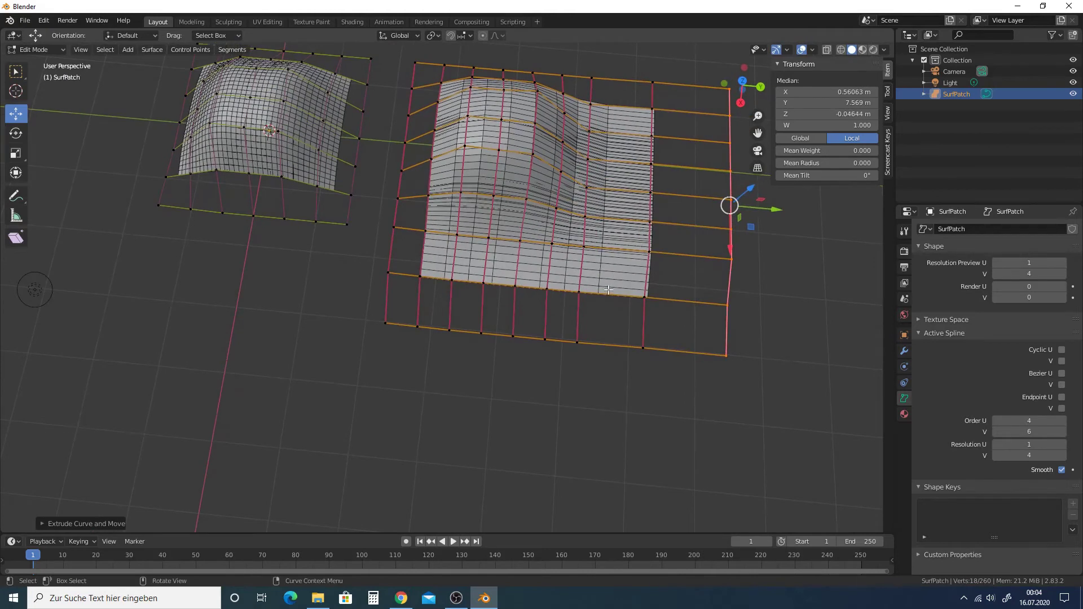
pyautogui.press('Tab')
pyautogui.middleClick(594, 403)
# - Add Basis and Key 1 shape keys, set Key 1 Value to 1 and keyframe it
pyautogui.middleClick(573, 248)
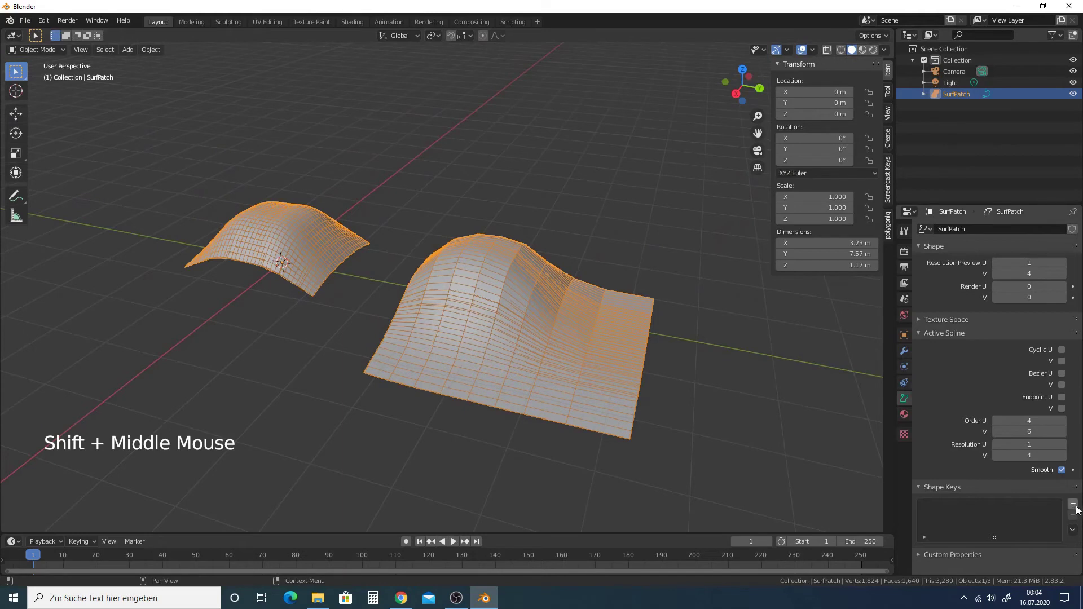
pyautogui.click(1074, 506)
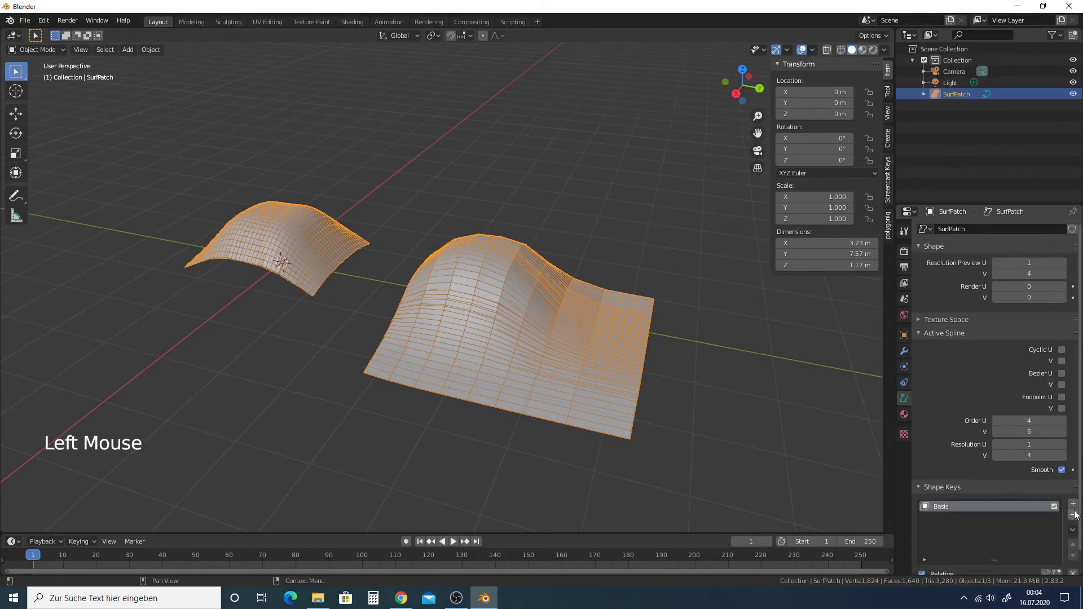
pyautogui.click(1075, 506)
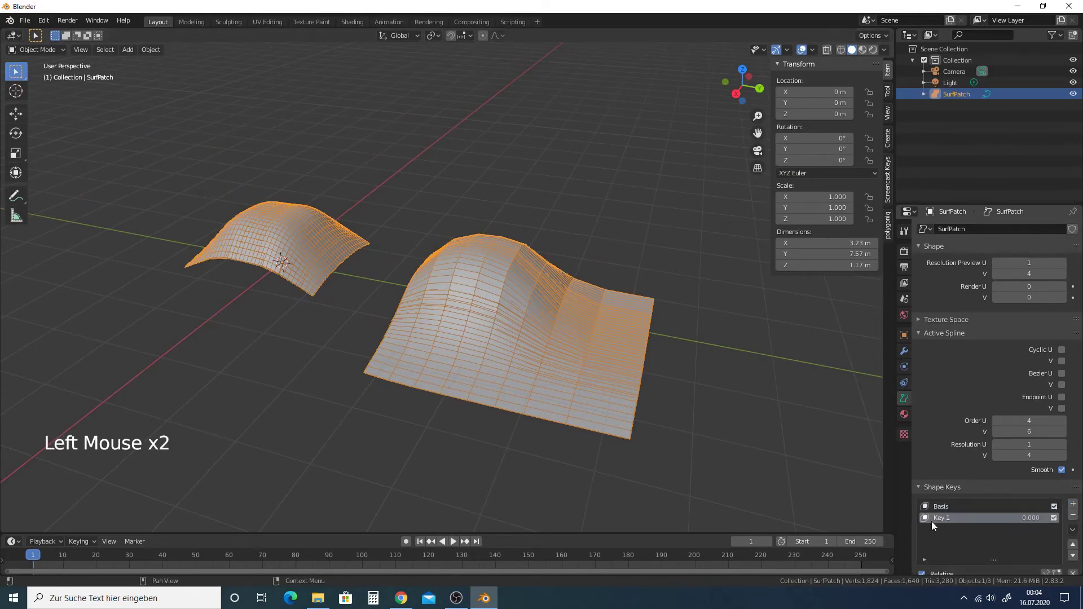
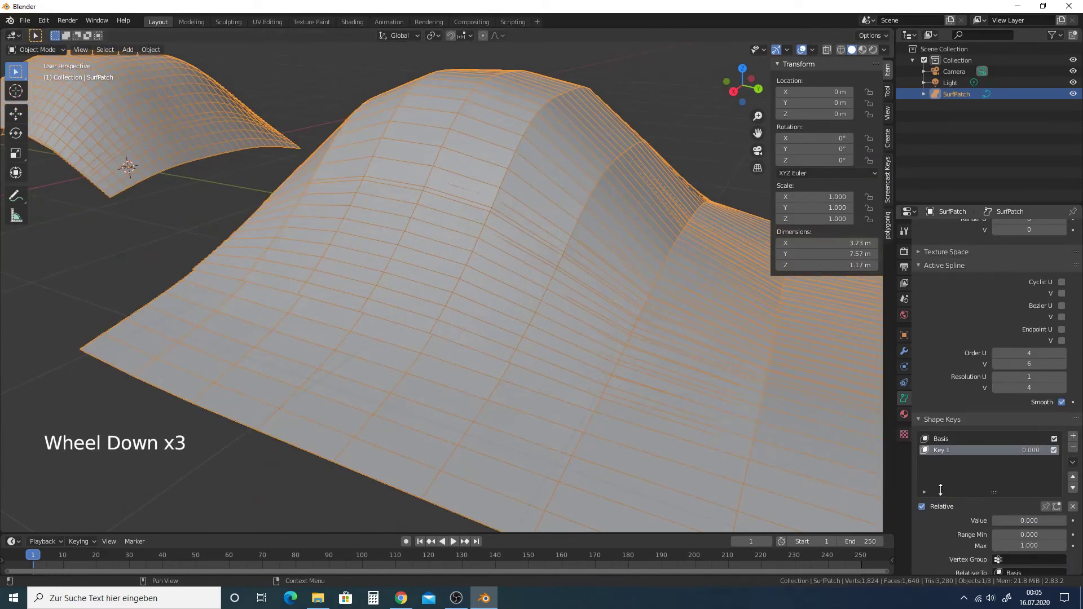
pyautogui.click(1001, 525)
pyautogui.click(1006, 524)
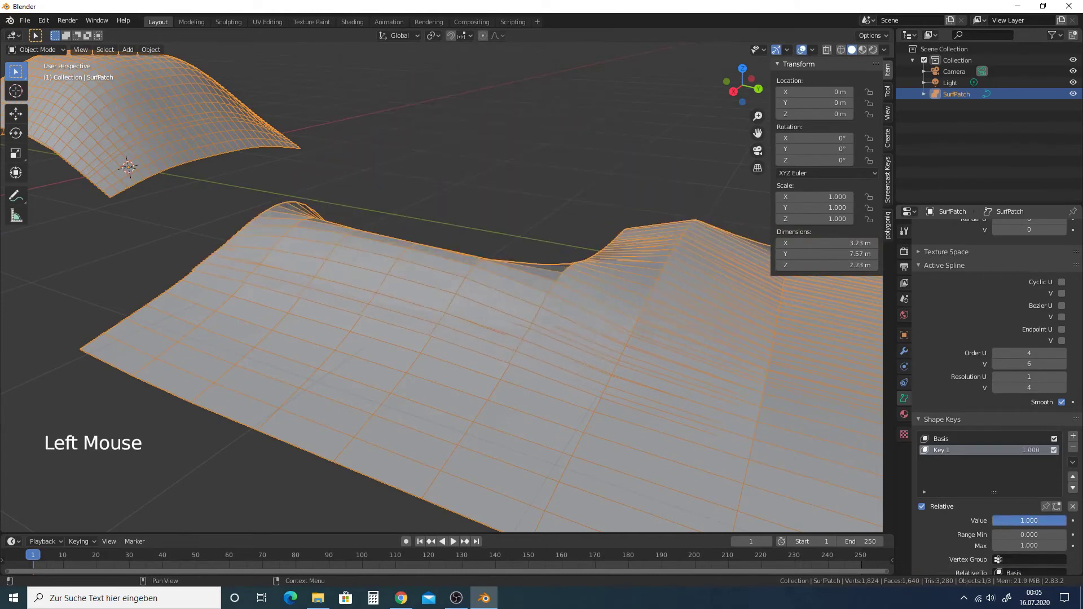
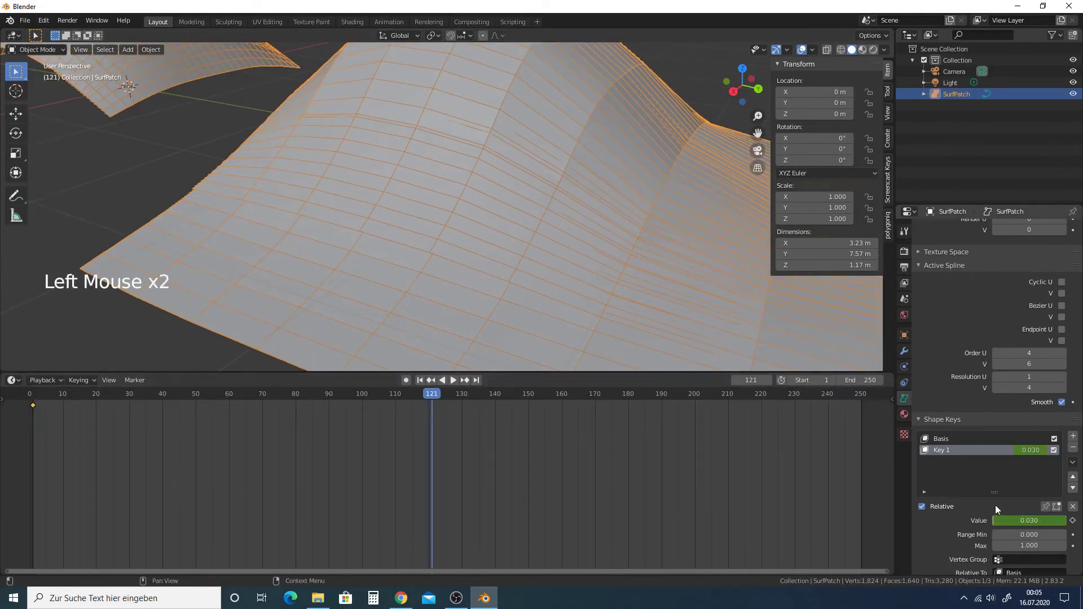
pyautogui.press('i')
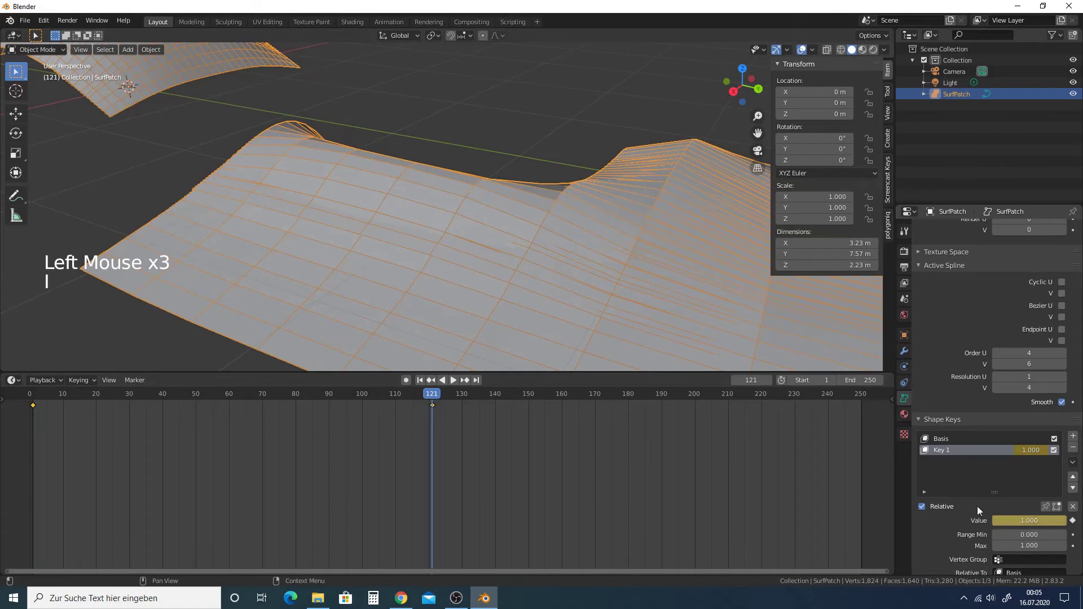
# - Play the timeline to watch the patch morph, pause, then remove the shape keys
pyautogui.scroll(-3)
pyautogui.click(416, 401)
pyautogui.click(334, 394)
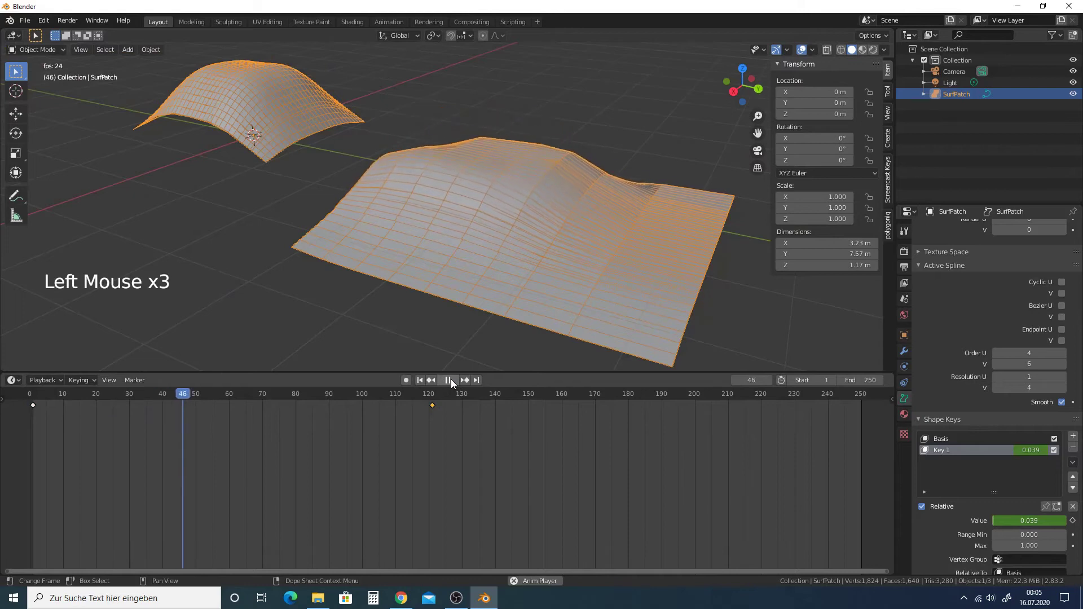
pyautogui.click(455, 382)
pyautogui.click(1075, 457)
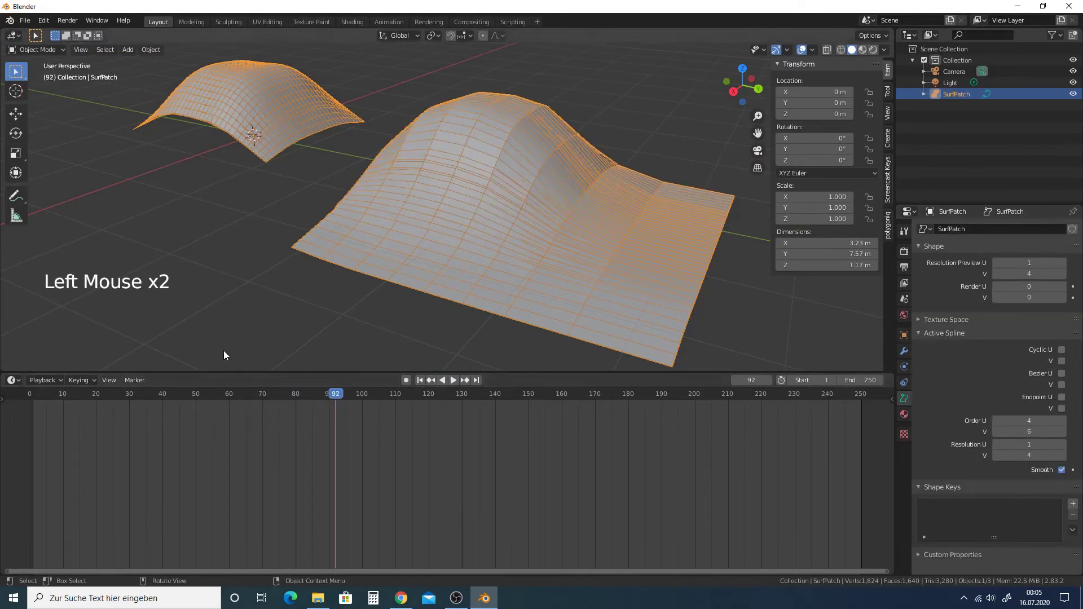
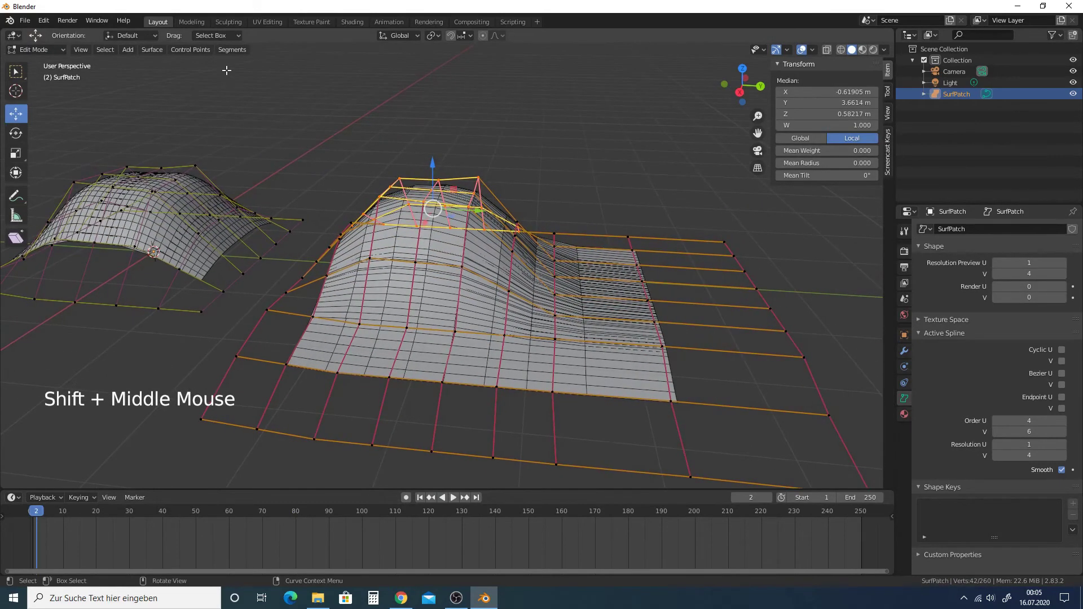
# - Select a single edge control point of SurfPatch and bring up the Control Points hook options
pyautogui.click(165, 53)
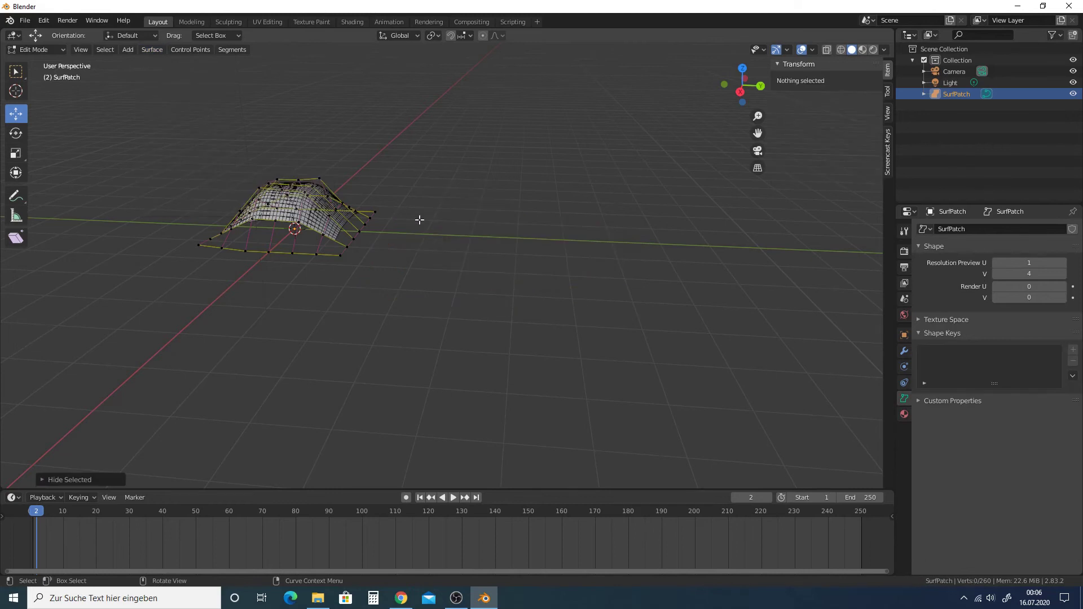
pyautogui.click(443, 132)
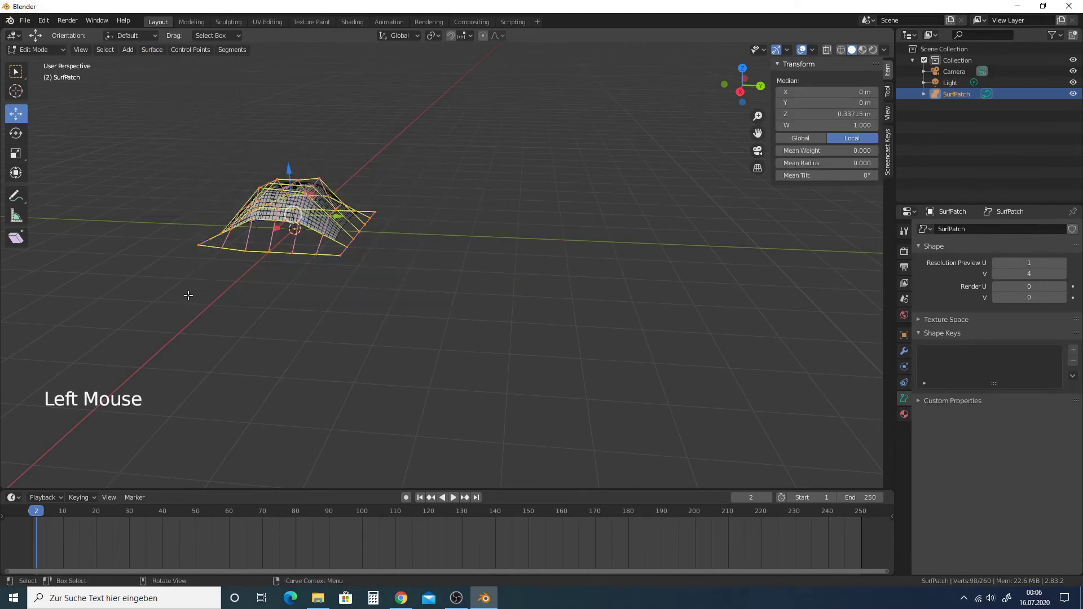
pyautogui.press('h')
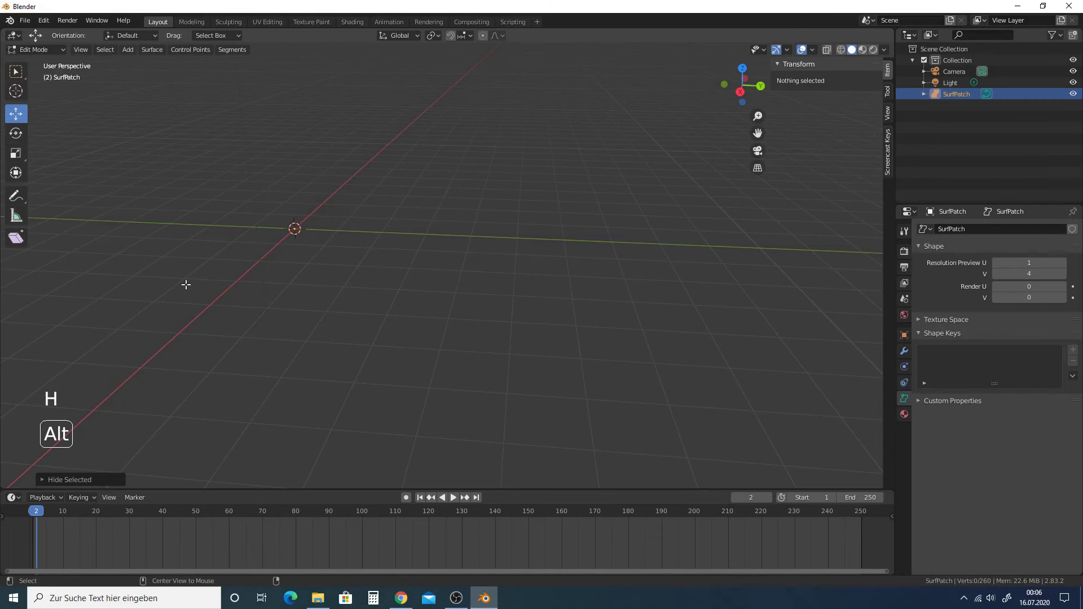
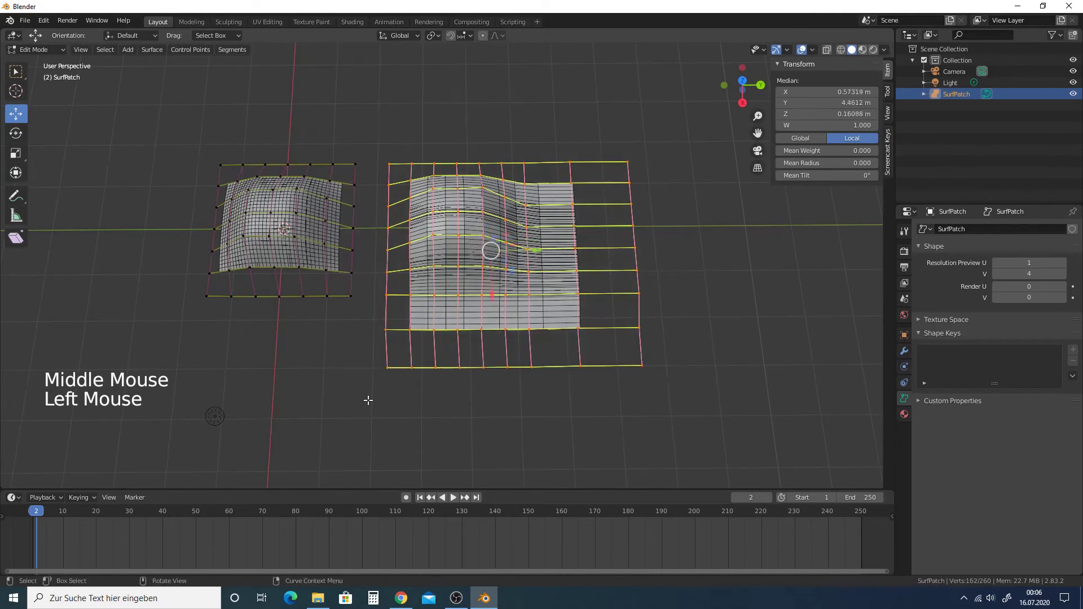
pyautogui.press('shift+h')
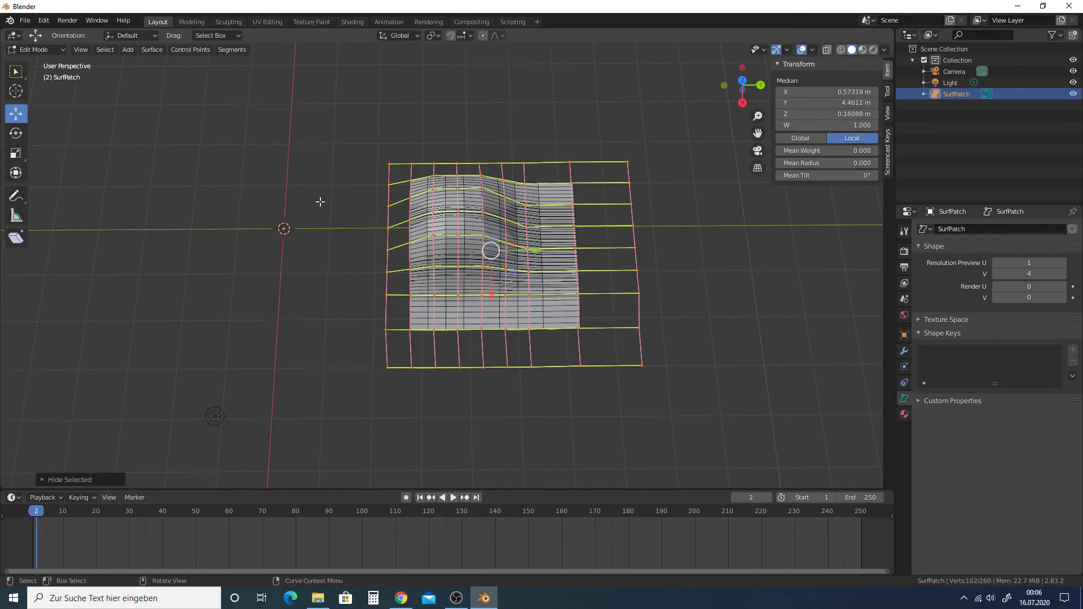
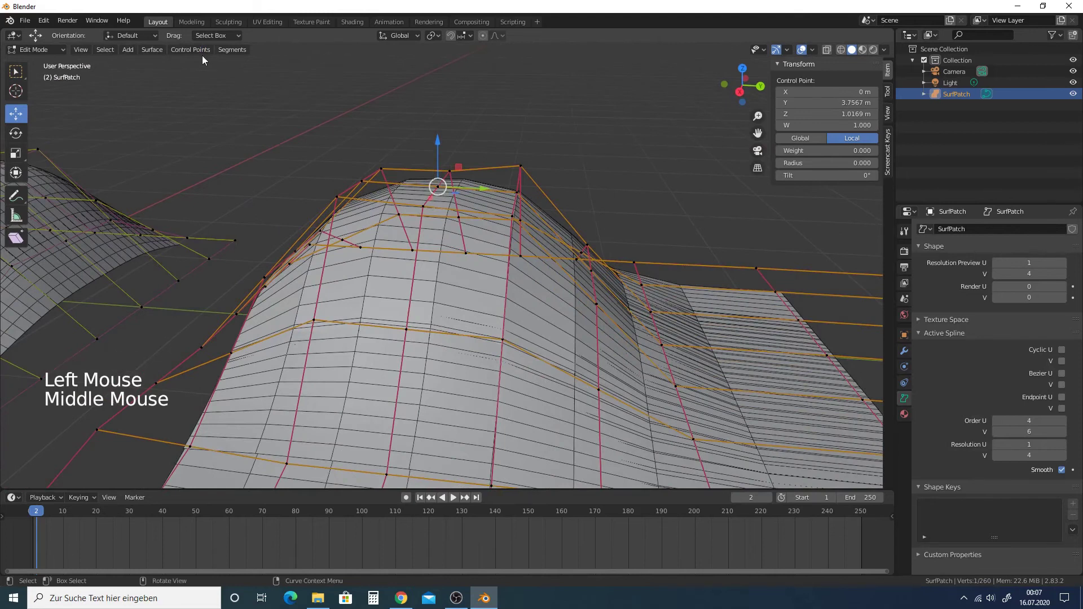
# - Hook the chosen control point to a new Empty and select that Empty in Object Mode
pyautogui.click(198, 53)
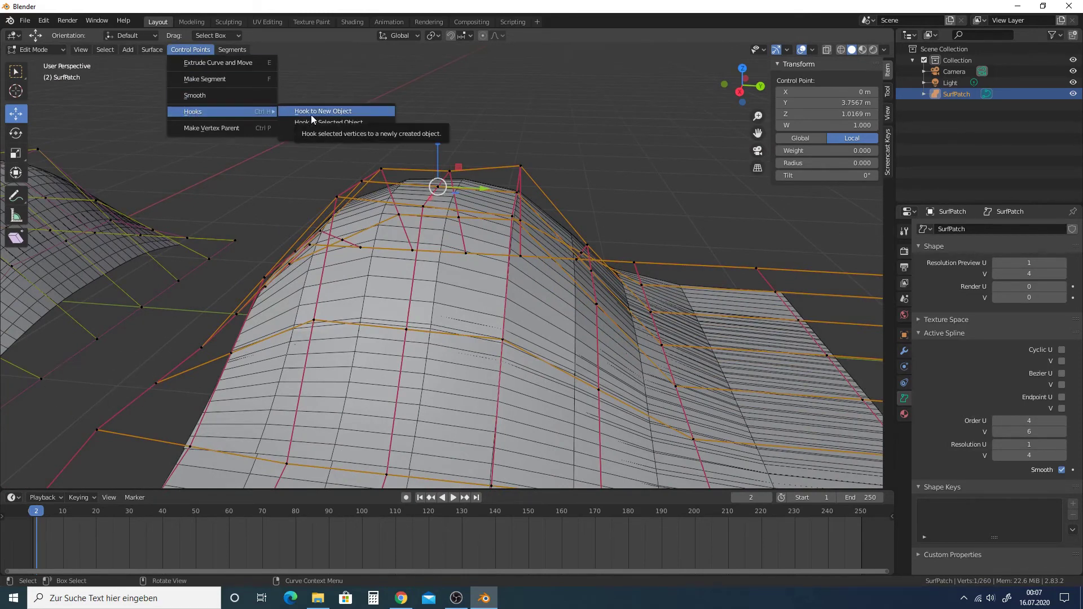
pyautogui.scroll(-3)
pyautogui.middleClick(418, 149)
pyautogui.middleClick(402, 211)
pyautogui.press('Tab')
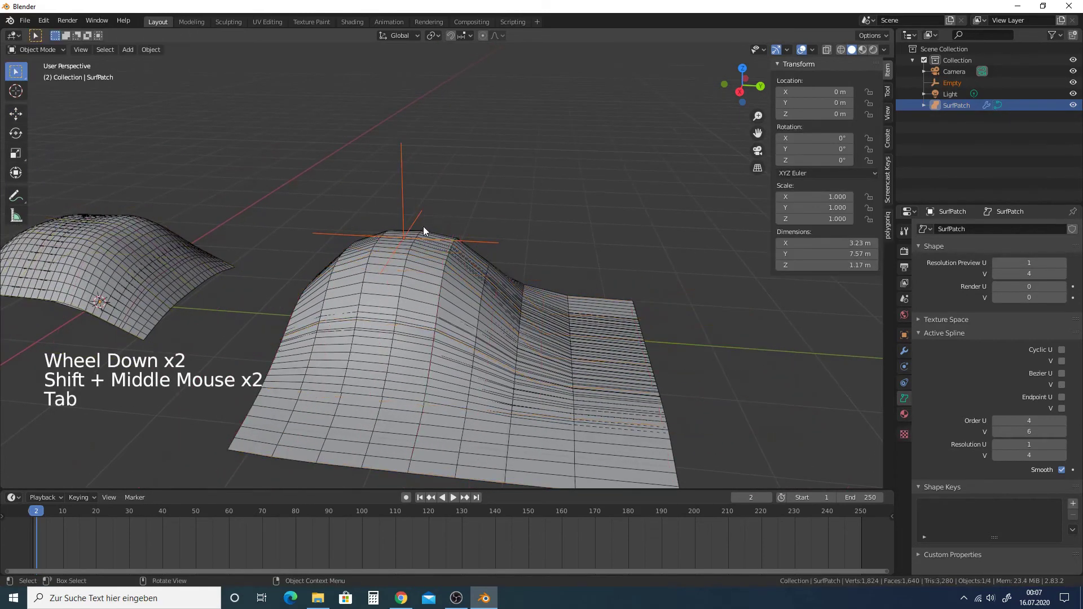
pyautogui.click(408, 198)
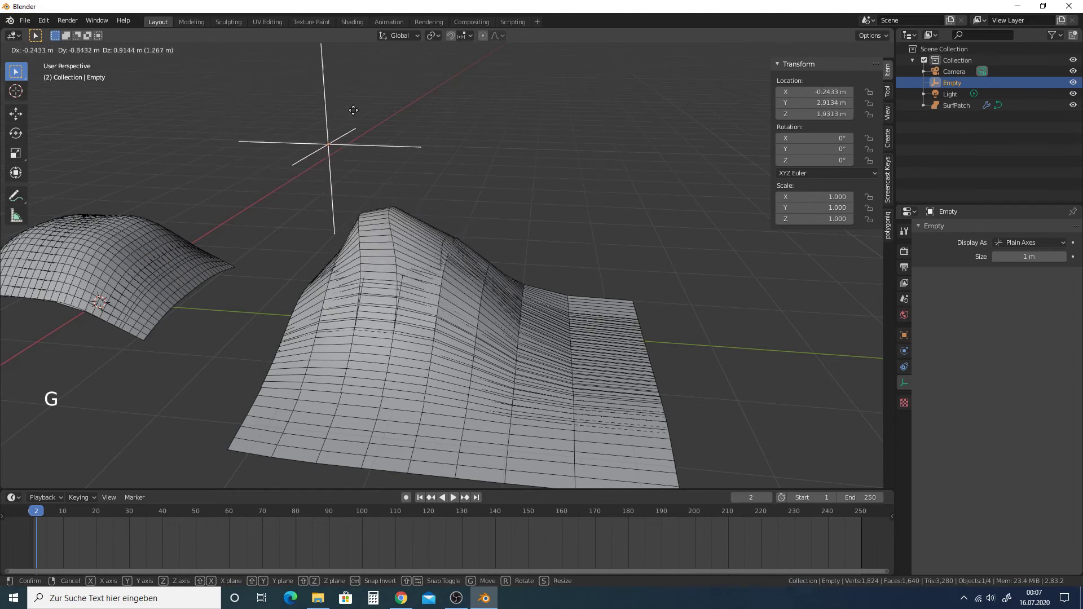
# - Move the hook Empty around so it pulls and deforms the patch surface
pyautogui.middleClick(446, 196)
pyautogui.press('g')
pyautogui.scroll(-3)
pyautogui.middleClick(480, 183)
pyautogui.scroll(3)
pyautogui.press('g')
pyautogui.middleClick(395, 149)
pyautogui.middleClick(416, 170)
# - Delete the patch and its Empty, leaving camera and light, and bring up Add > Surface
pyautogui.middleClick(412, 294)
pyautogui.middleClick(471, 276)
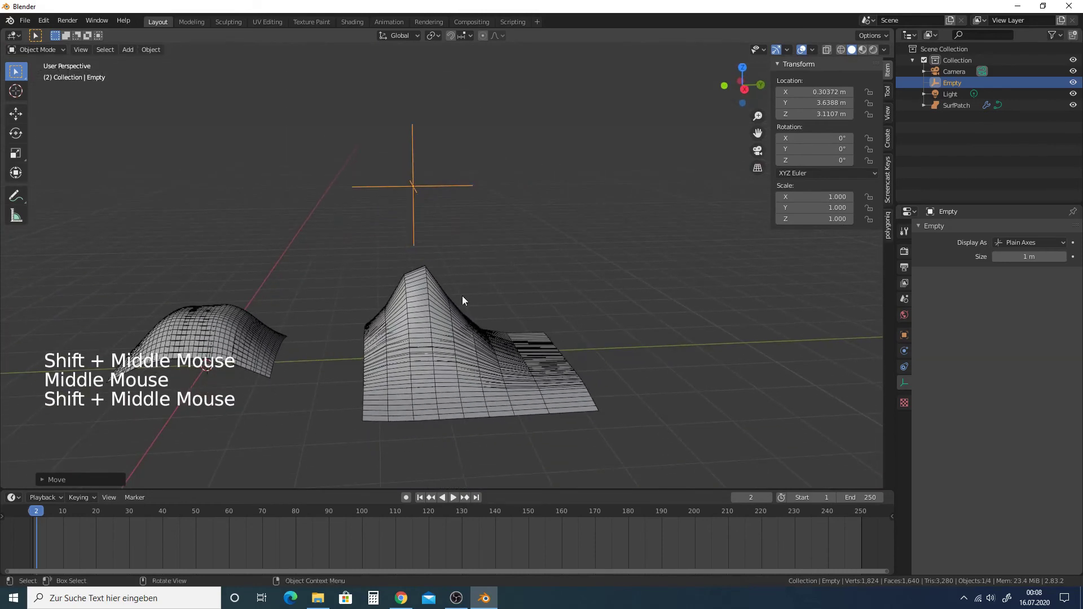
pyautogui.middleClick(548, 318)
pyautogui.middleClick(464, 311)
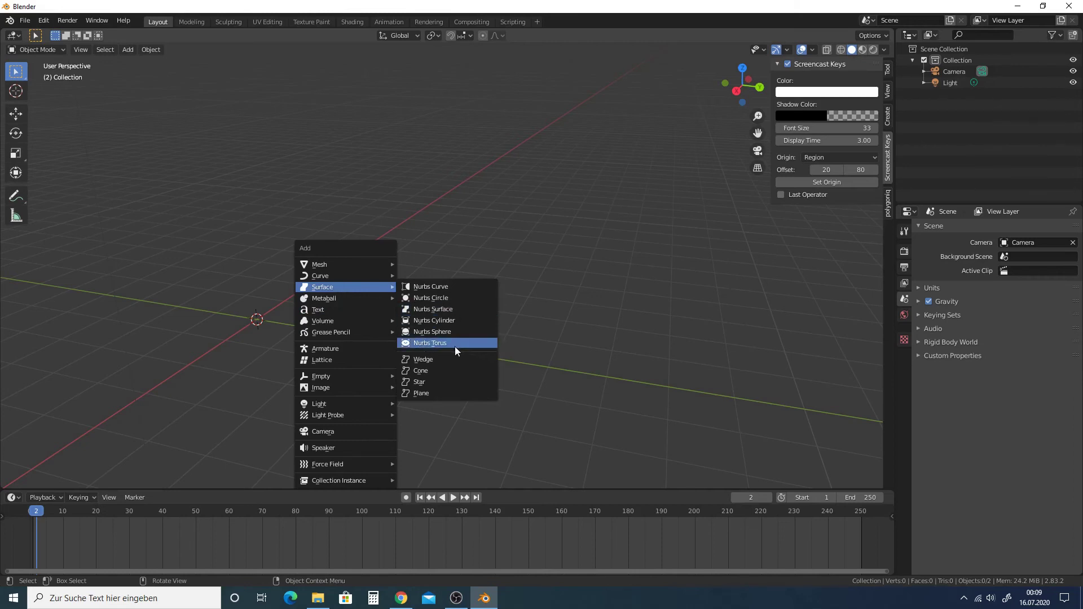
# - Add a NURBS Torus and inspect its control-point cage in Edit Mode
pyautogui.middleClick(272, 289)
pyautogui.middleClick(309, 287)
pyautogui.click(374, 274)
pyautogui.scroll(3)
pyautogui.press('Tab')
pyautogui.middleClick(377, 265)
pyautogui.middleClick(568, 281)
pyautogui.middleClick(356, 246)
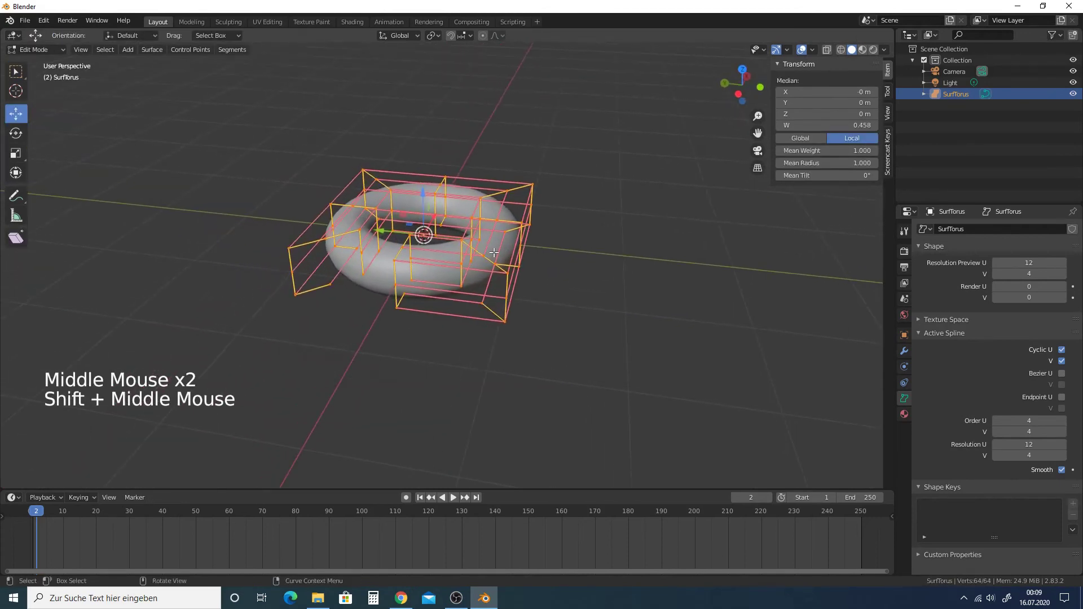
# - Delete the torus and add a NURBS Curve surface (SurfCurve) instead
pyautogui.press('Tab')
pyautogui.press('y')
pyautogui.press('x')
pyautogui.press('shift+a')
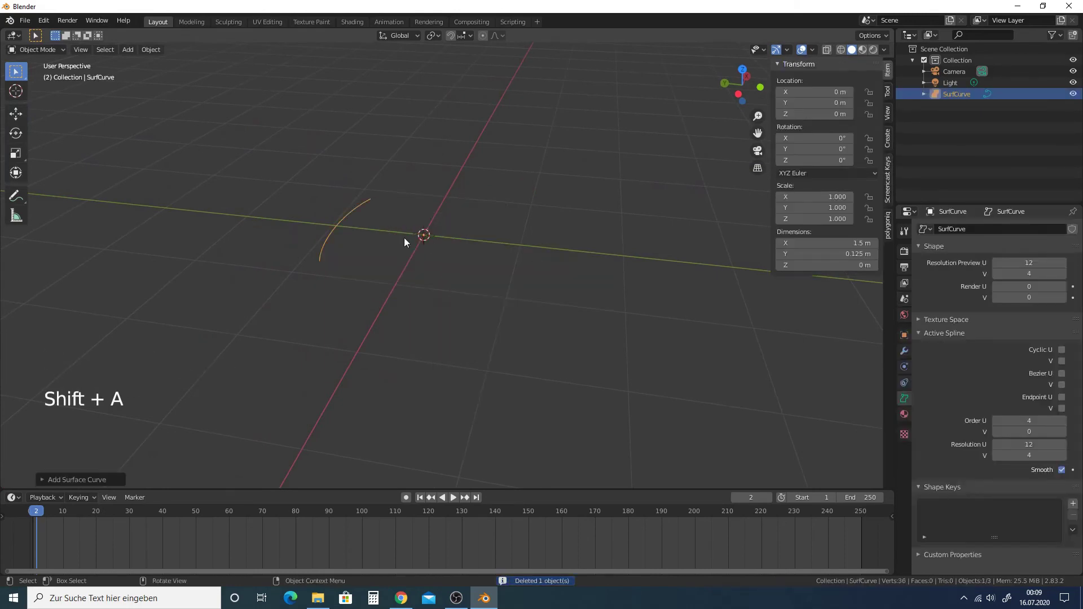
pyautogui.middleClick(396, 235)
# - In Edit Mode select SurfCurve's control points and extend them into a seven-point arc
pyautogui.press('Tab')
pyautogui.middleClick(435, 221)
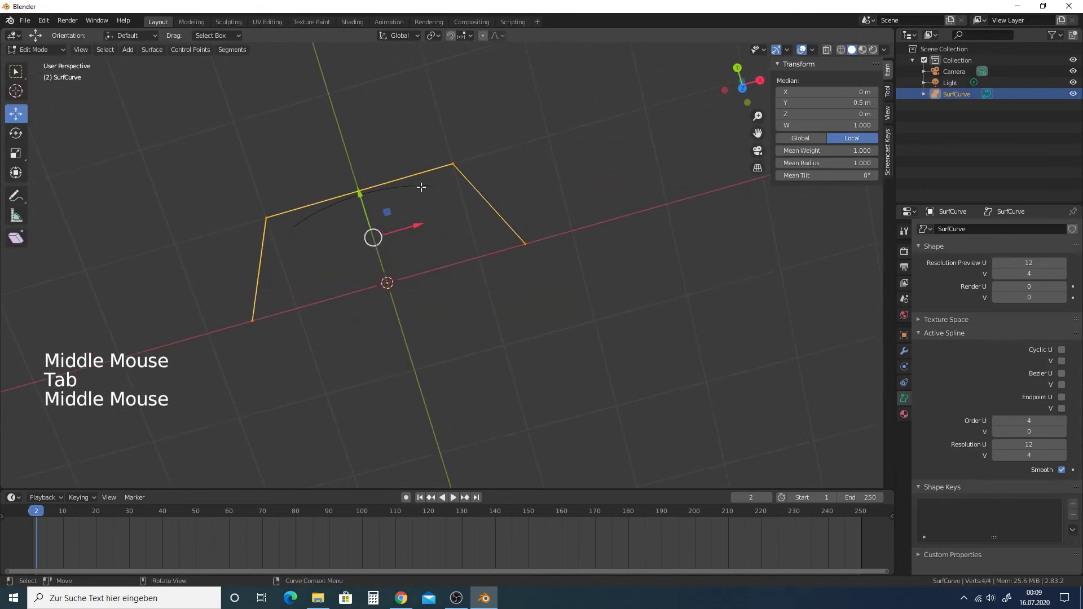
pyautogui.click(457, 161)
pyautogui.click(265, 213)
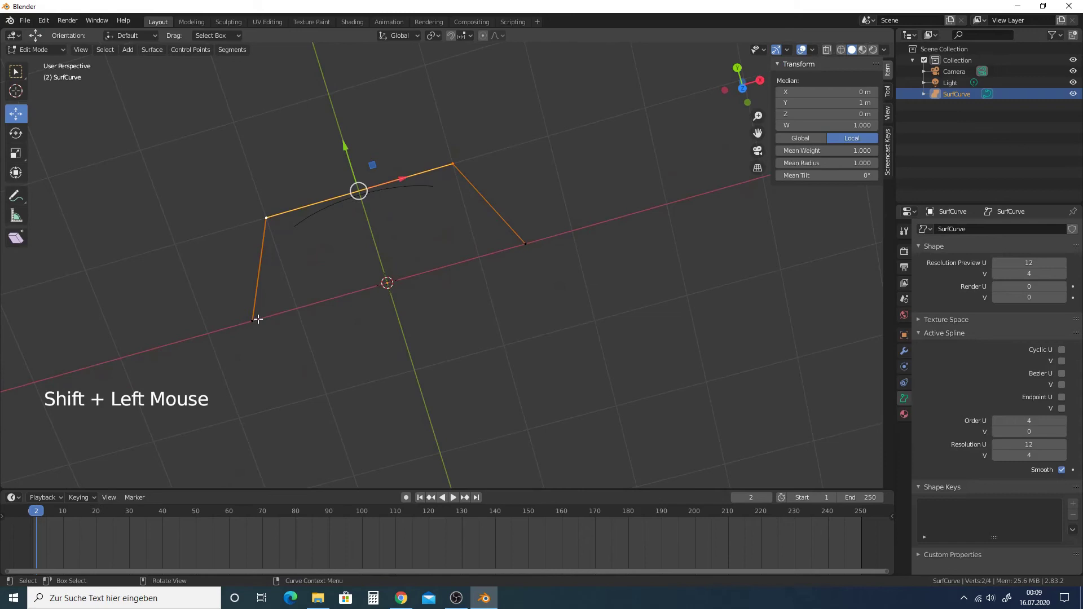
pyautogui.click(631, 105)
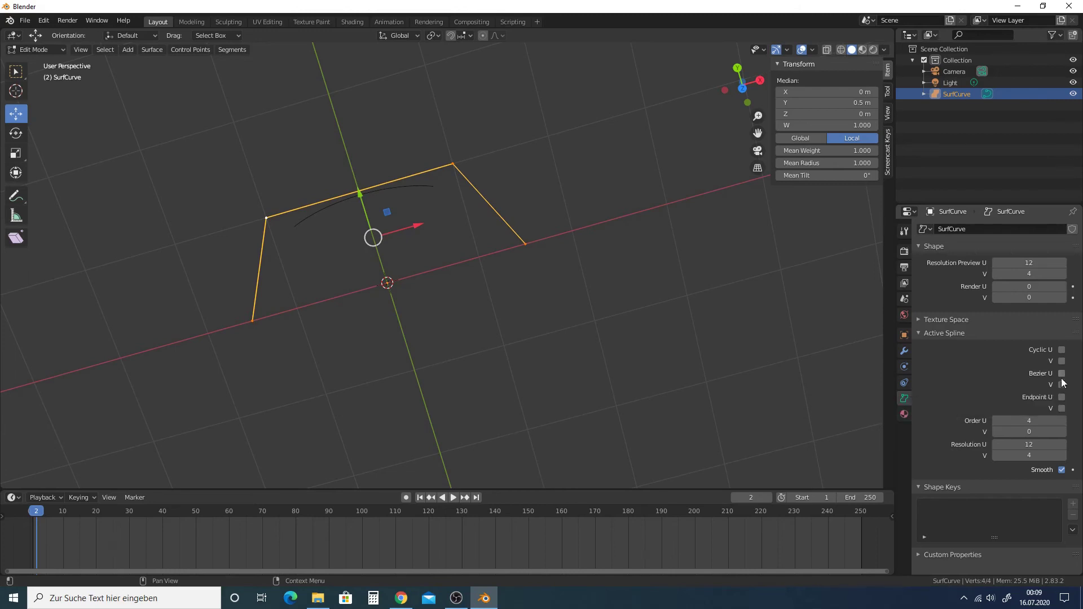
# - Enable Endpoint U and Cyclic U in the Active Spline panel to close the arc
pyautogui.click(1066, 403)
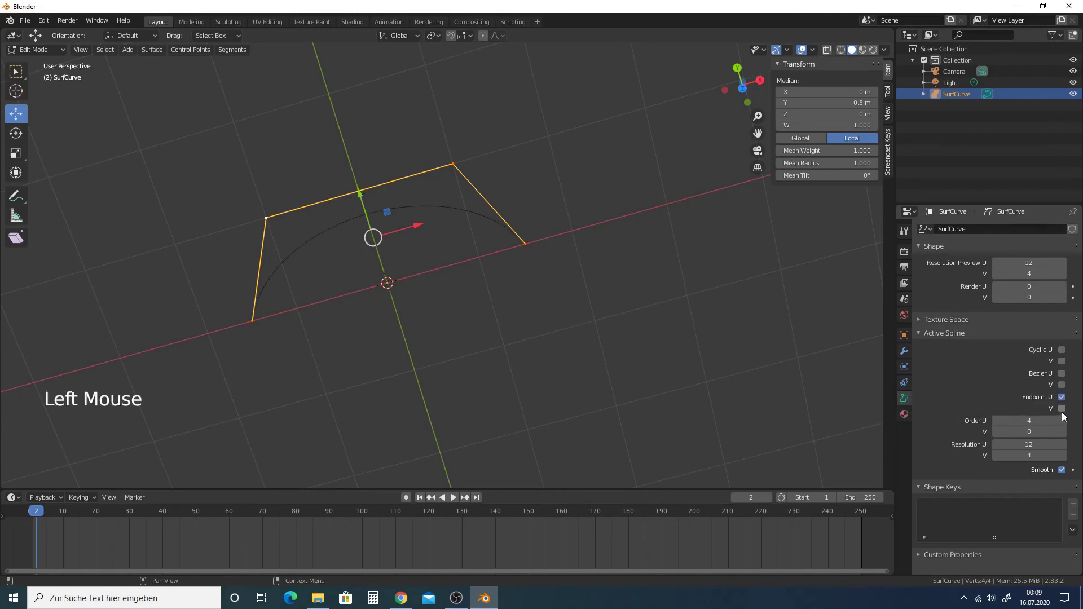
pyautogui.middleClick(542, 192)
pyautogui.middleClick(503, 224)
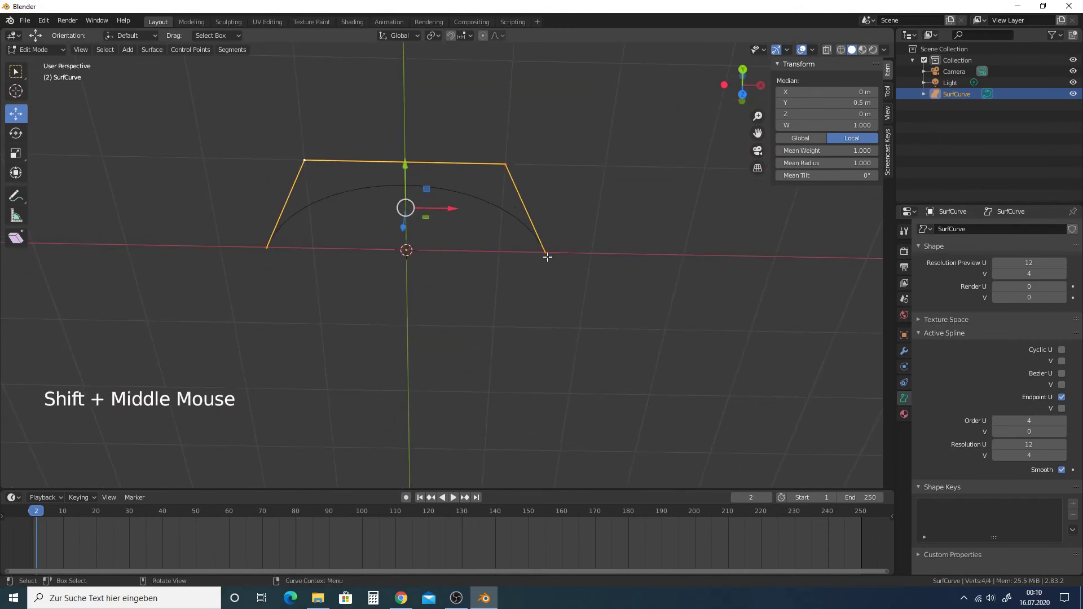
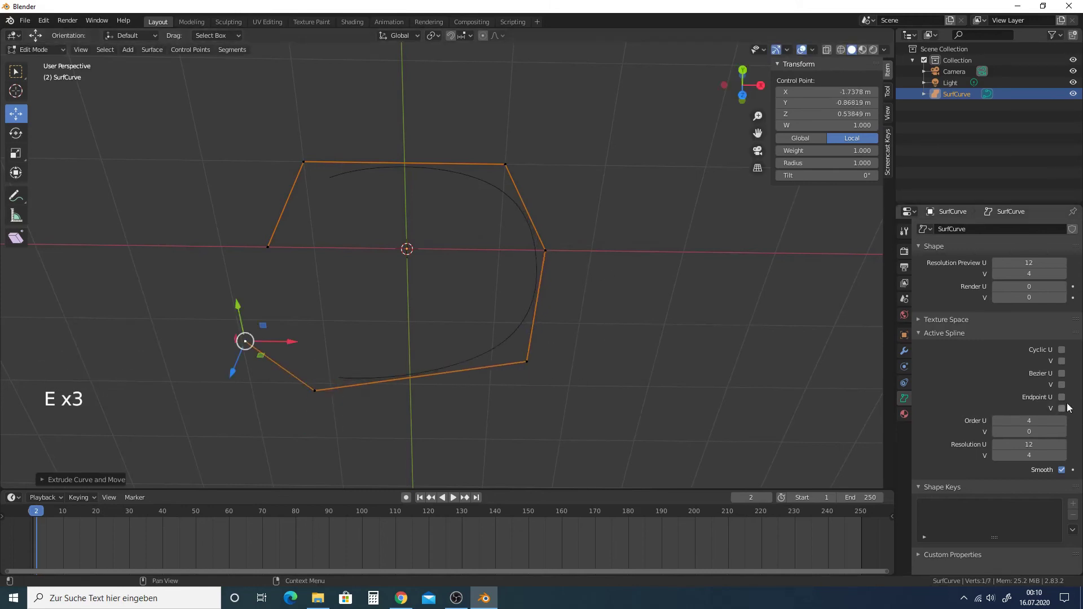
pyautogui.click(1069, 402)
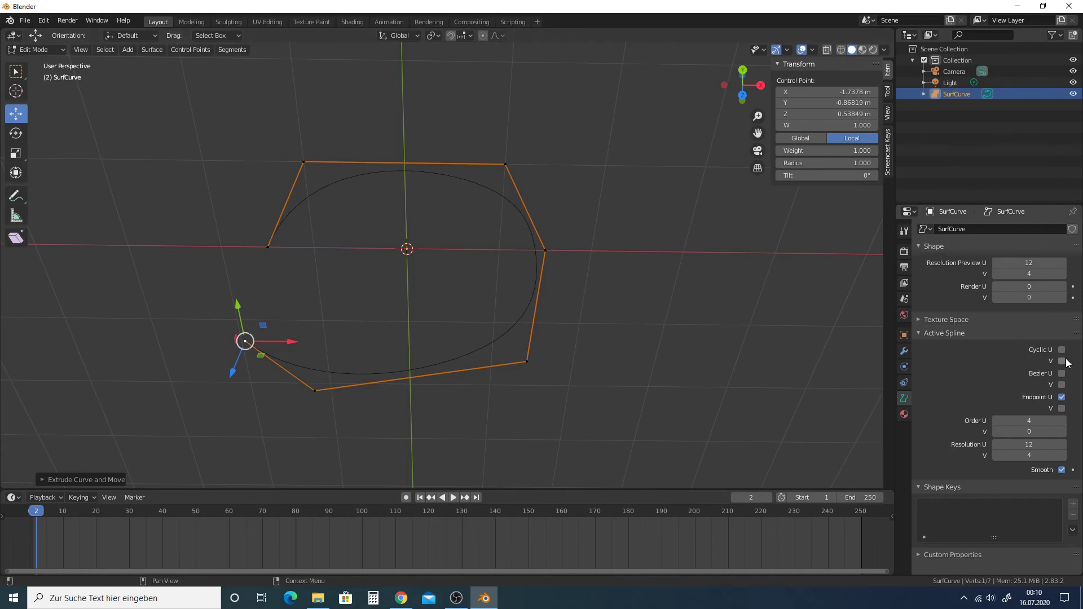
pyautogui.click(1067, 355)
pyautogui.middleClick(455, 257)
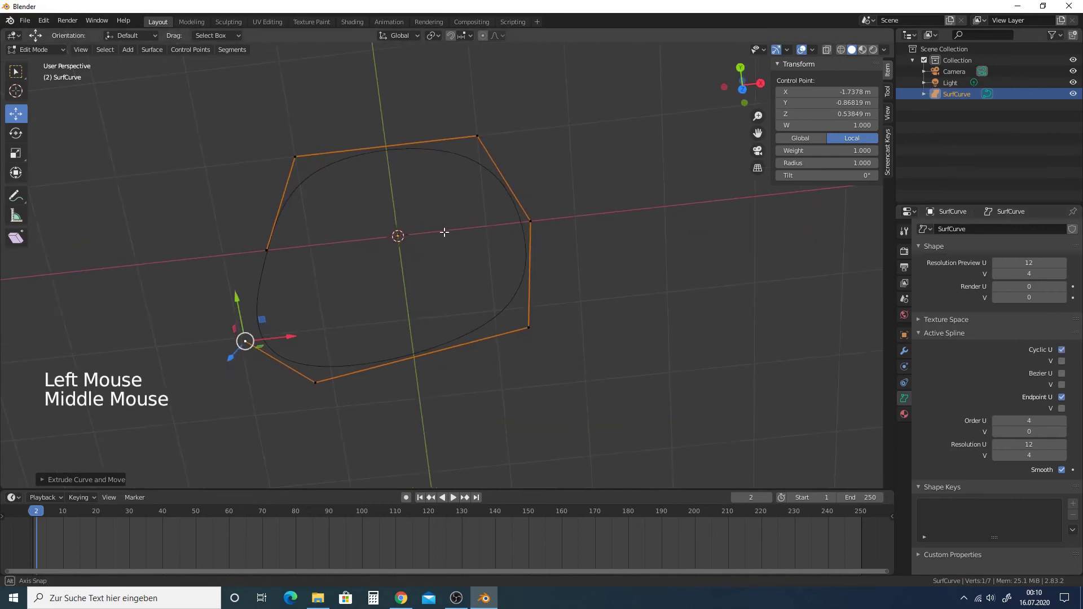
pyautogui.middleClick(443, 308)
# - Extrude the selected curve into a tall curved wall surface and view it in Object Mode
pyautogui.click(570, 123)
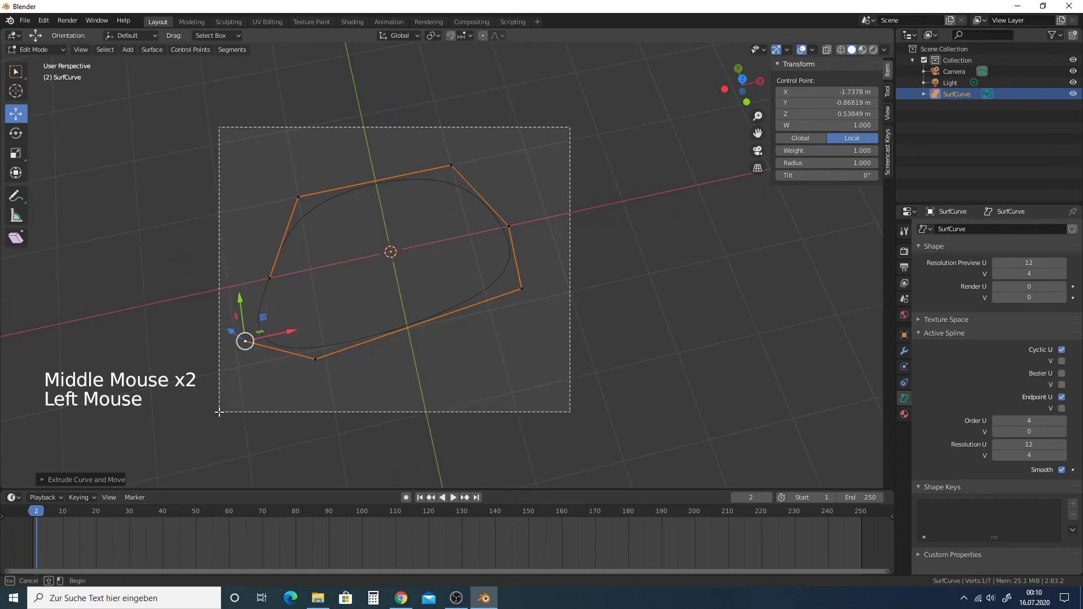
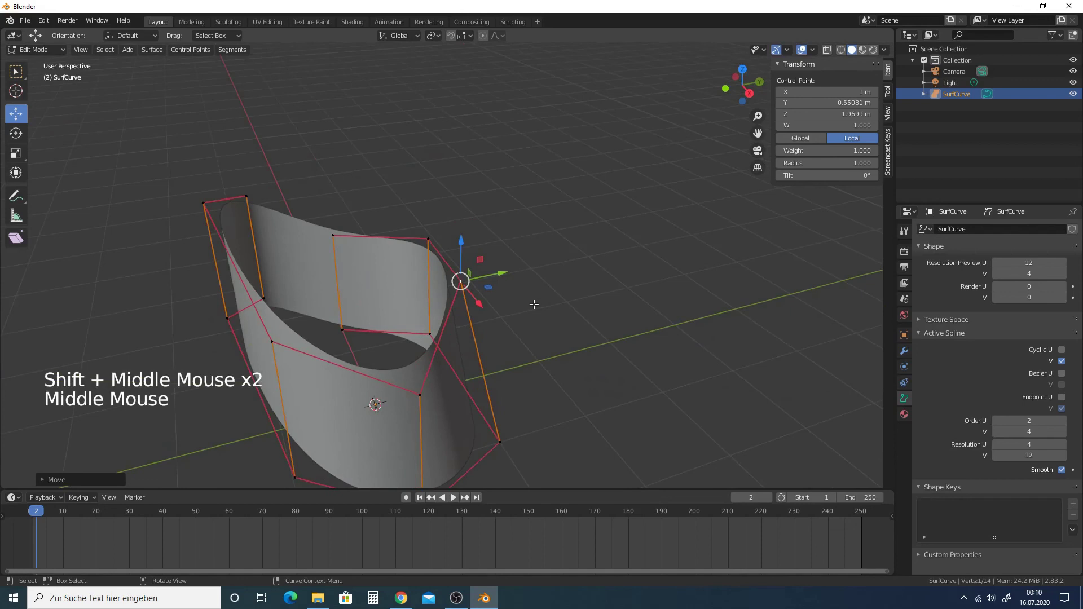
pyautogui.click(497, 270)
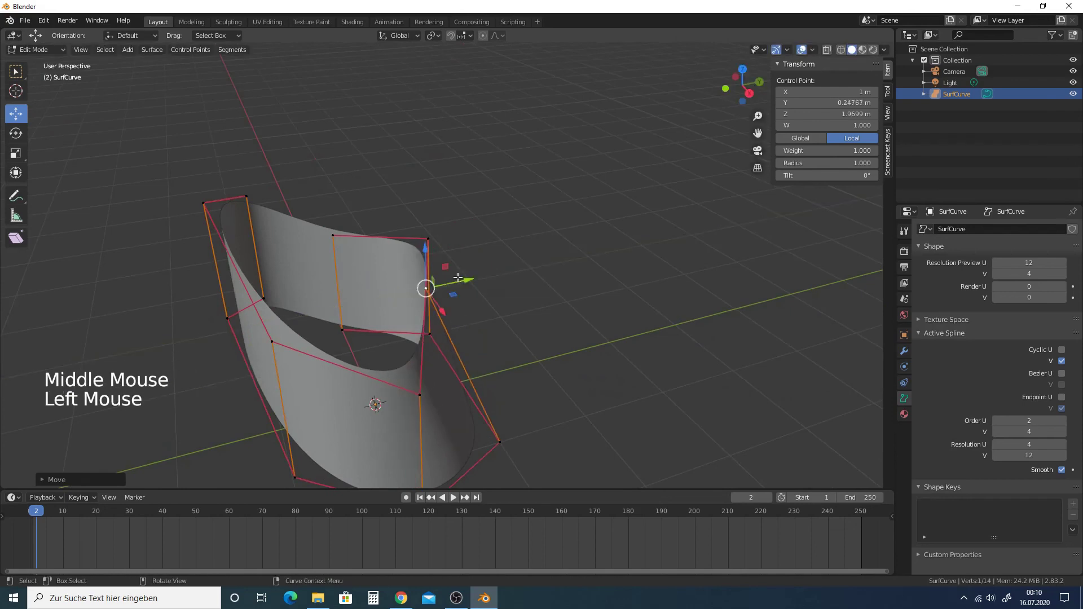
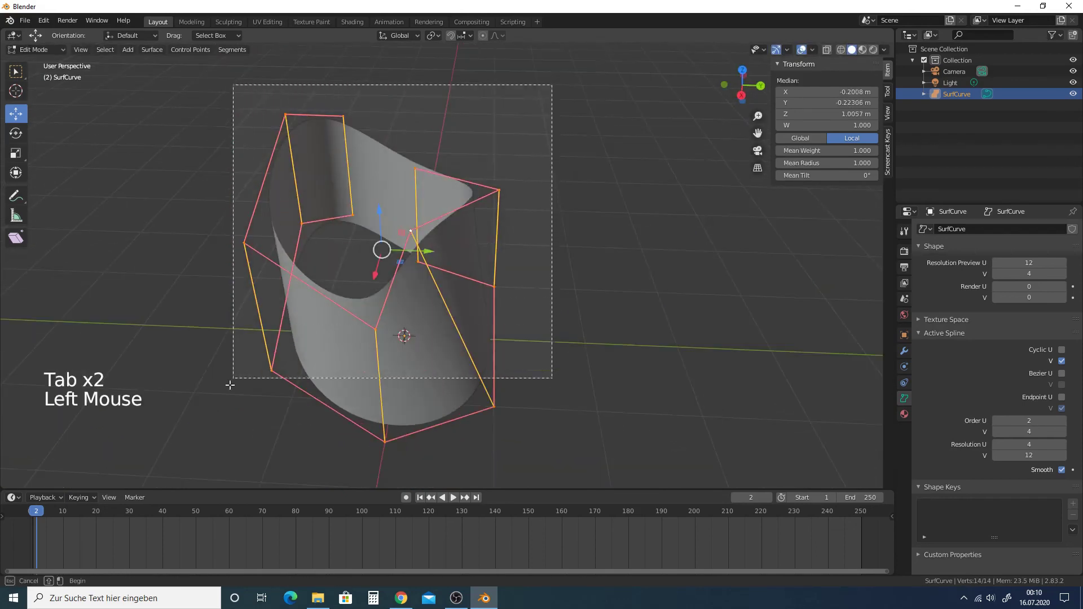
pyautogui.press('Tab')
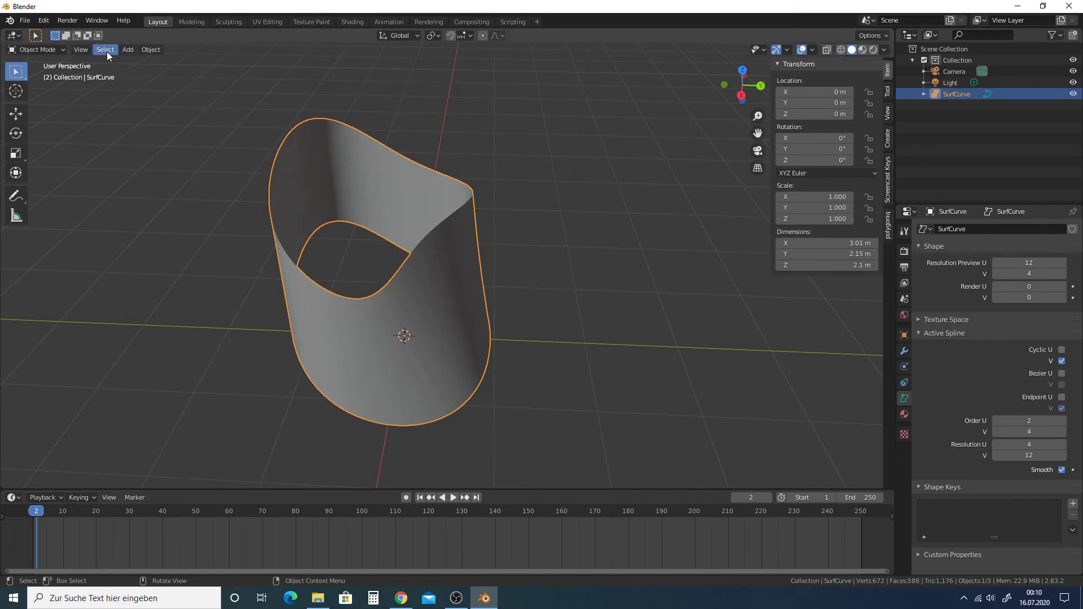
# - Convert SurfCurve to a mesh via Object > Convert to > Mesh and enter Edit Mode
pyautogui.click(148, 52)
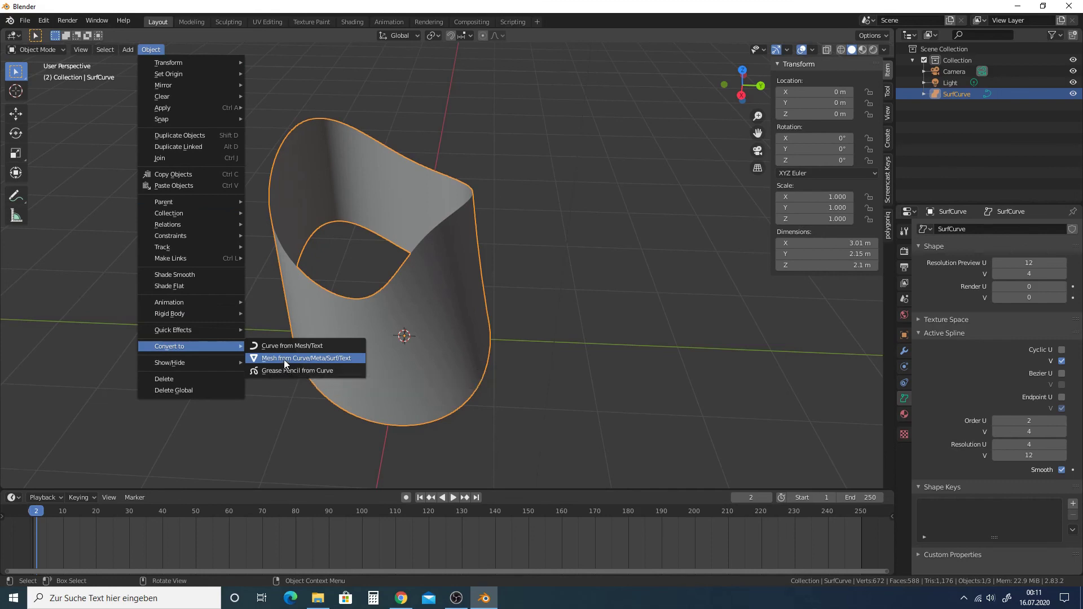
pyautogui.press('Tab')
pyautogui.middleClick(435, 281)
pyautogui.press('Tab')
pyautogui.press('Tab')
pyautogui.middleClick(459, 289)
pyautogui.press('Tab')
pyautogui.press('Tab')
# - Select one top vertex of the mesh band and drag it upward with G
pyautogui.click(457, 257)
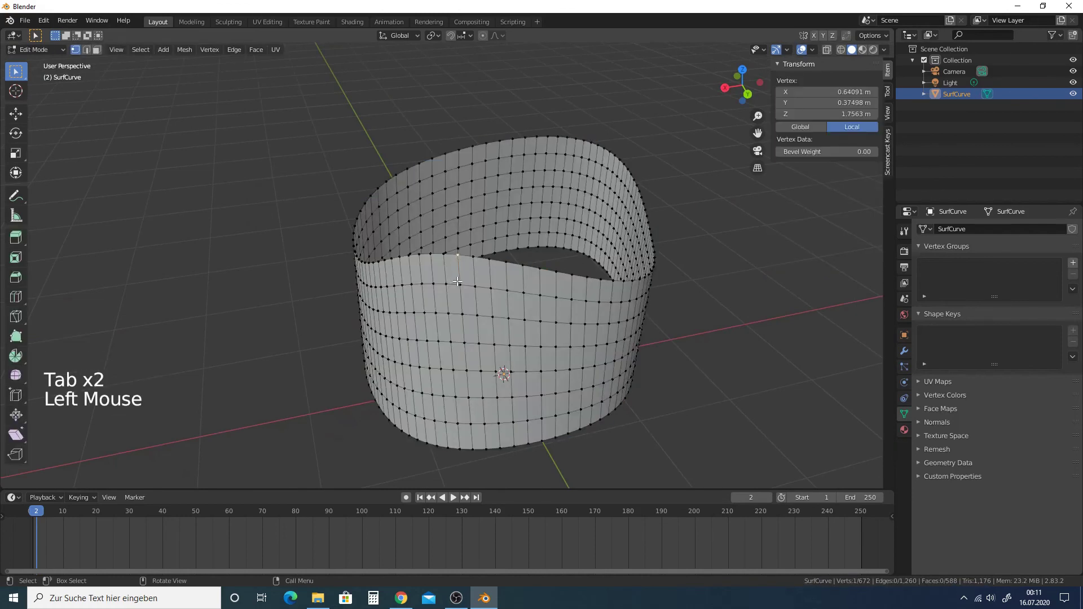
pyautogui.press('e')
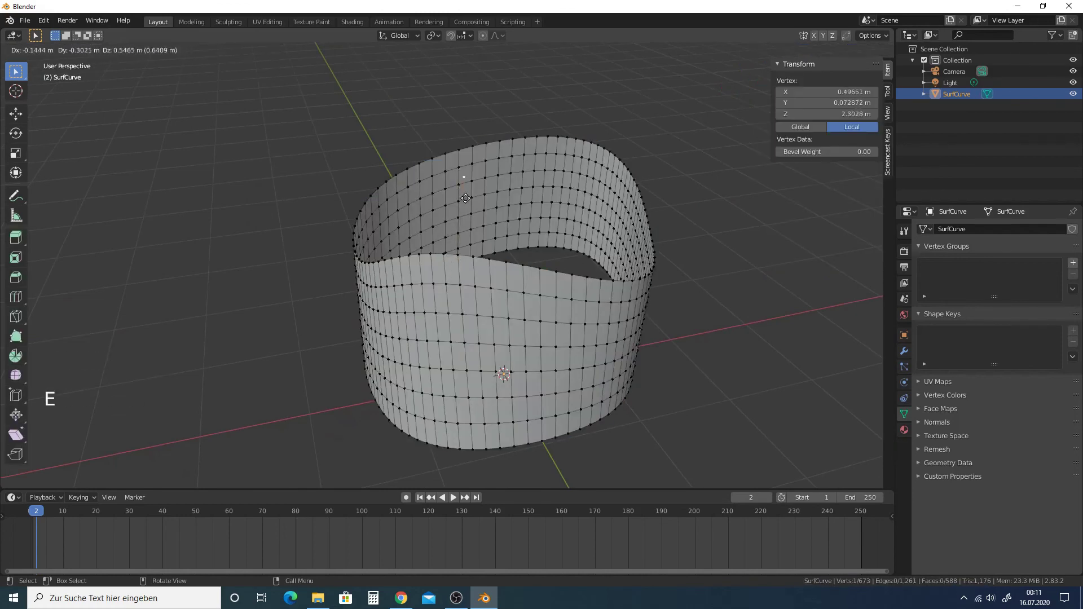